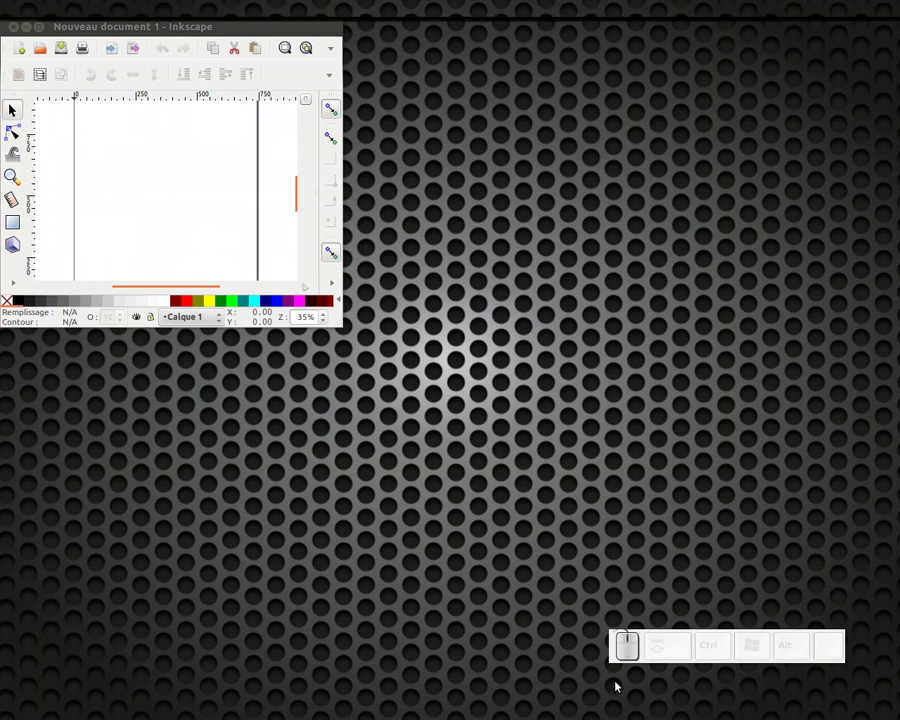
# Step: Create a new document from the desktop_1024x768 template
pyautogui.click(140, 141)
pyautogui.click(81, 96)
pyautogui.click(68, 10)
pyautogui.click(96, 35)
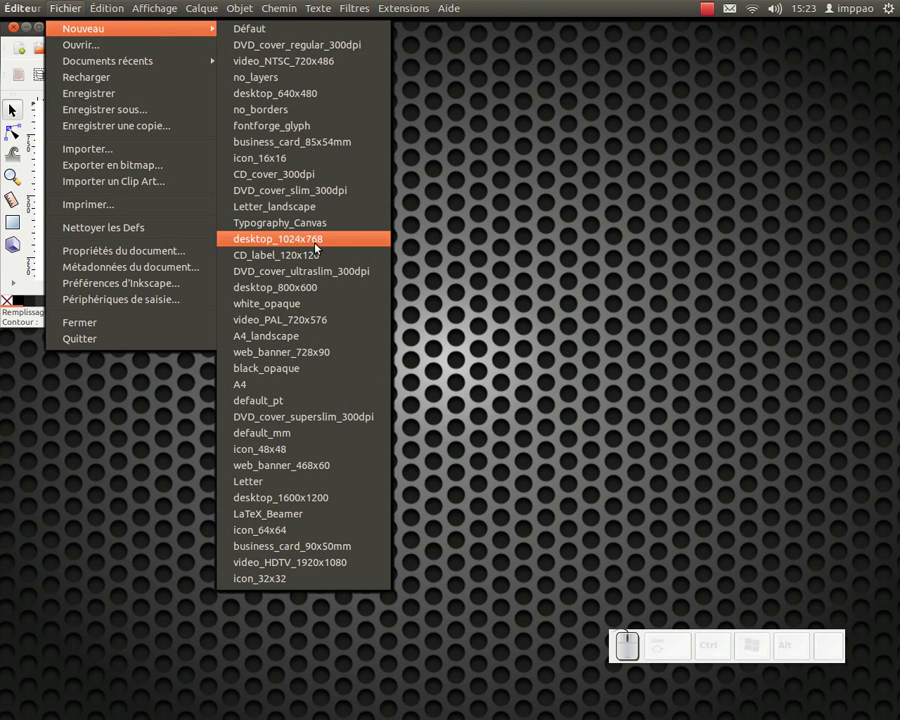
pyautogui.click(319, 245)
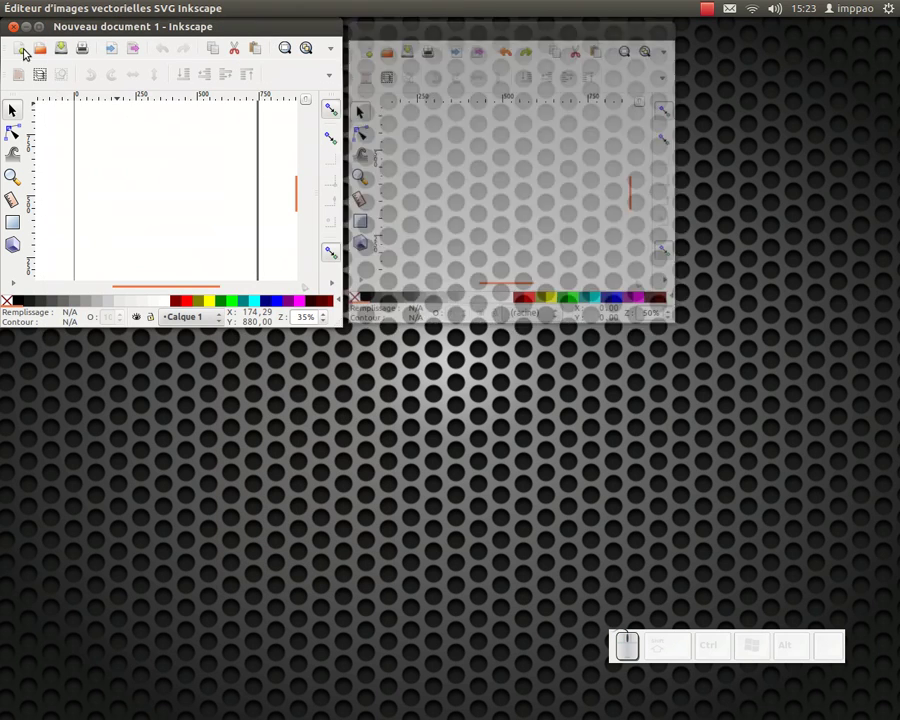
# Step: Maximize the new document window and zoom the view onto the page
pyautogui.click(14, 33)
pyautogui.click(413, 39)
pyautogui.click(385, 33)
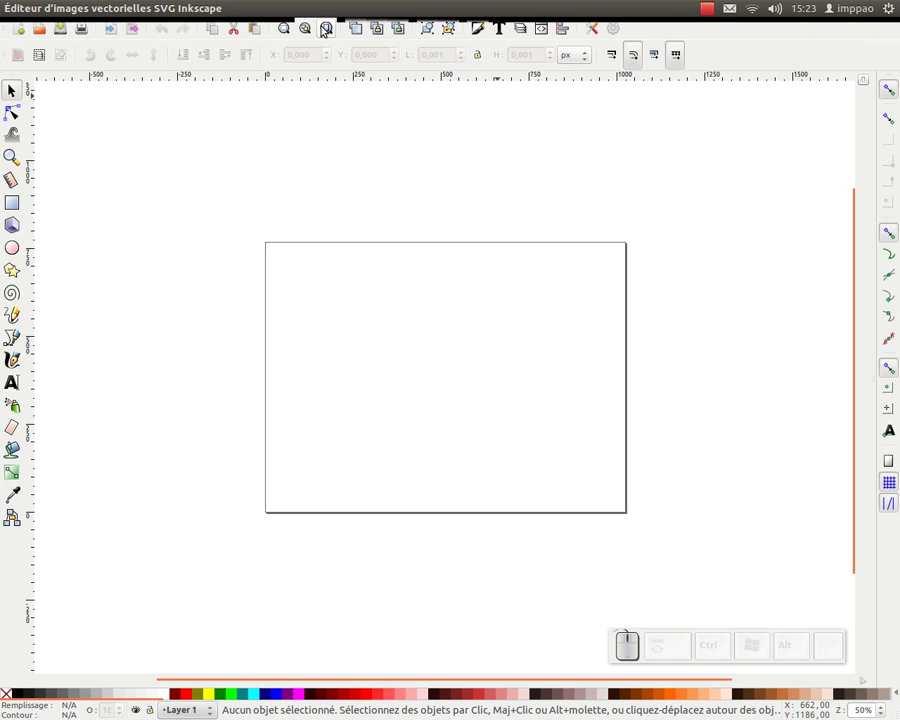
# Step: Draw a circle with the ellipse tool and convert it into a path
pyautogui.click(327, 32)
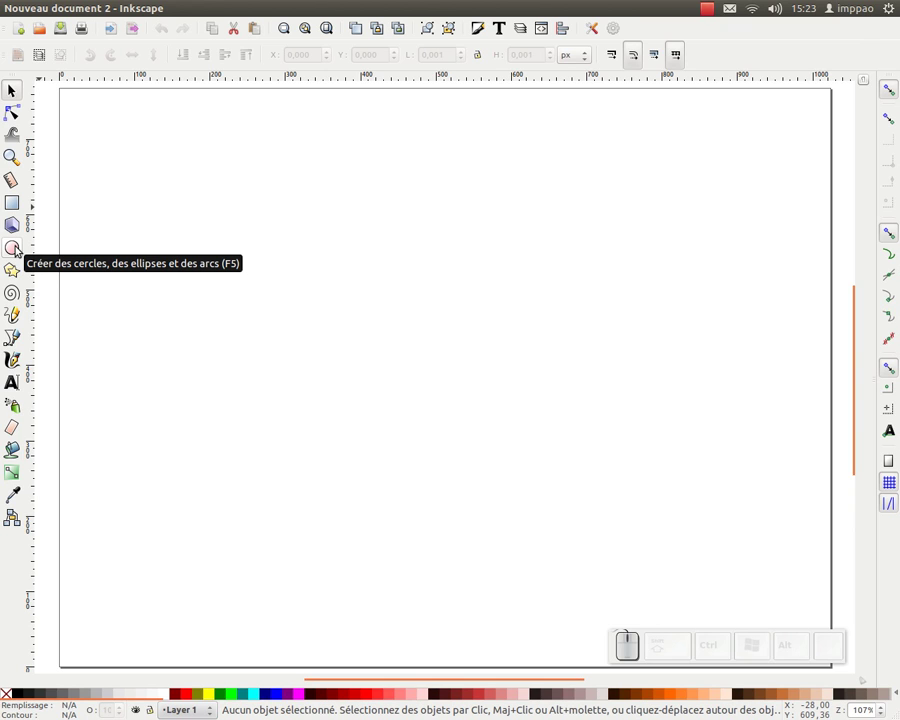
pyautogui.click(19, 248)
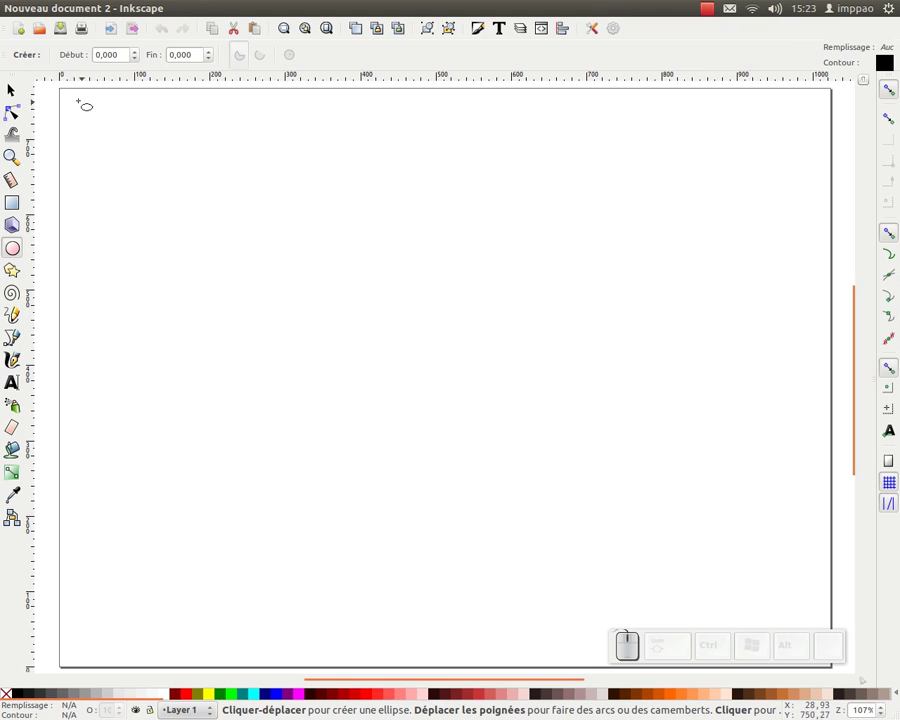
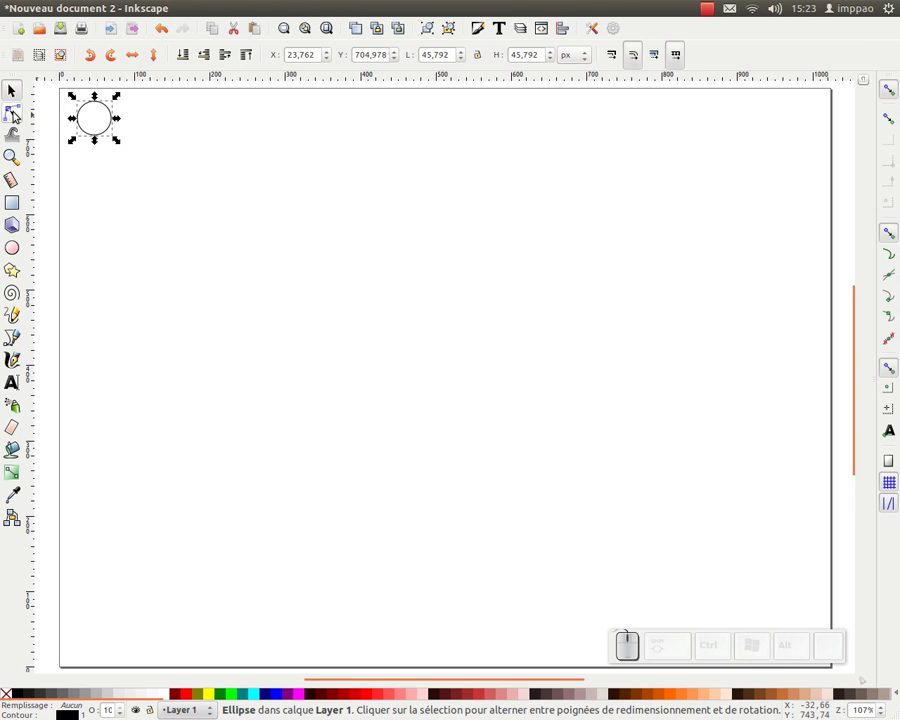
pyautogui.click(17, 115)
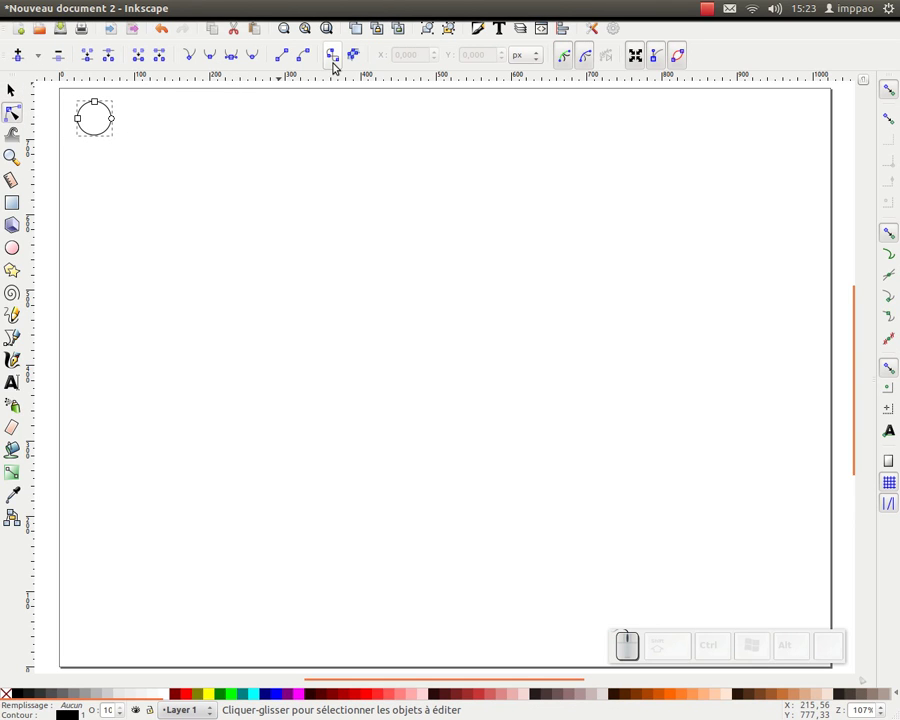
pyautogui.click(335, 61)
pyautogui.click(15, 92)
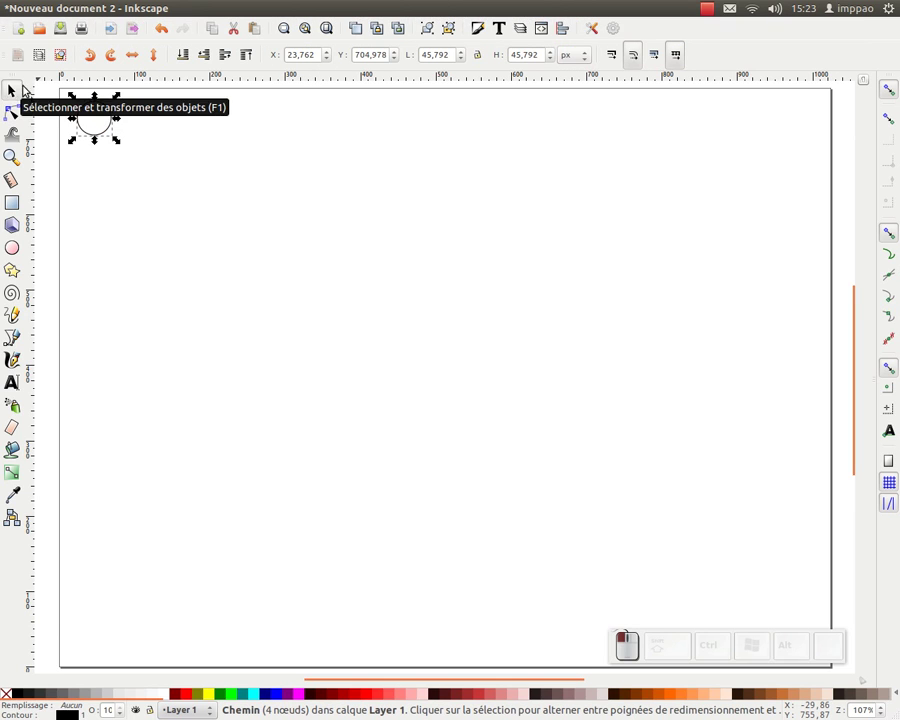
pyautogui.click(10, 95)
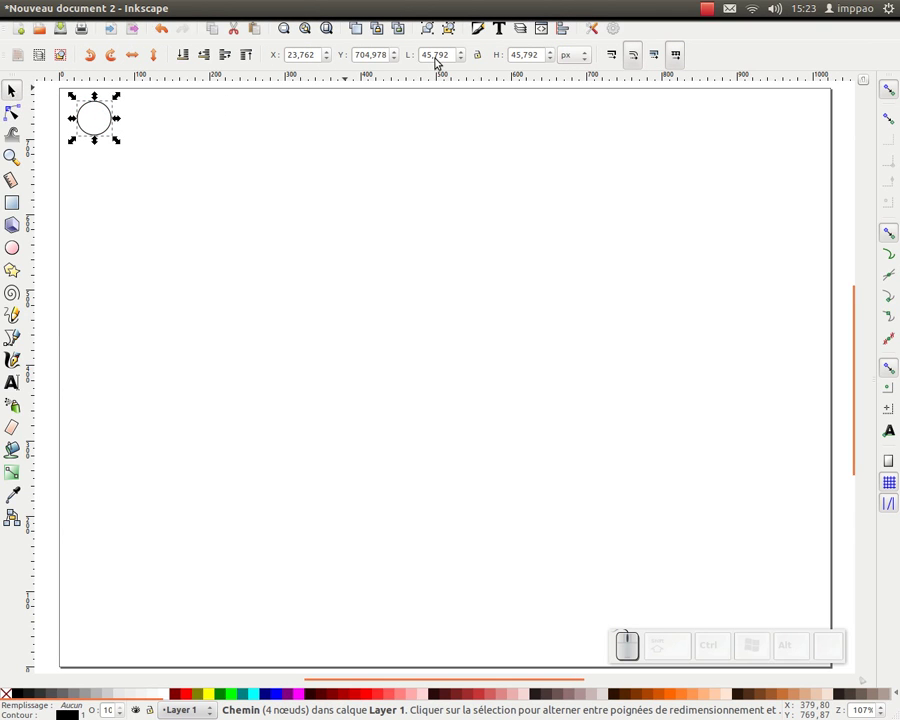
# Step: Resize the circle path to 20 px wide by 20 px high in the toolbar
pyautogui.moveTo(455, 57); pyautogui.dragTo(396, 59)
pyautogui.press('KP_2')
pyautogui.press('KP_Enter')
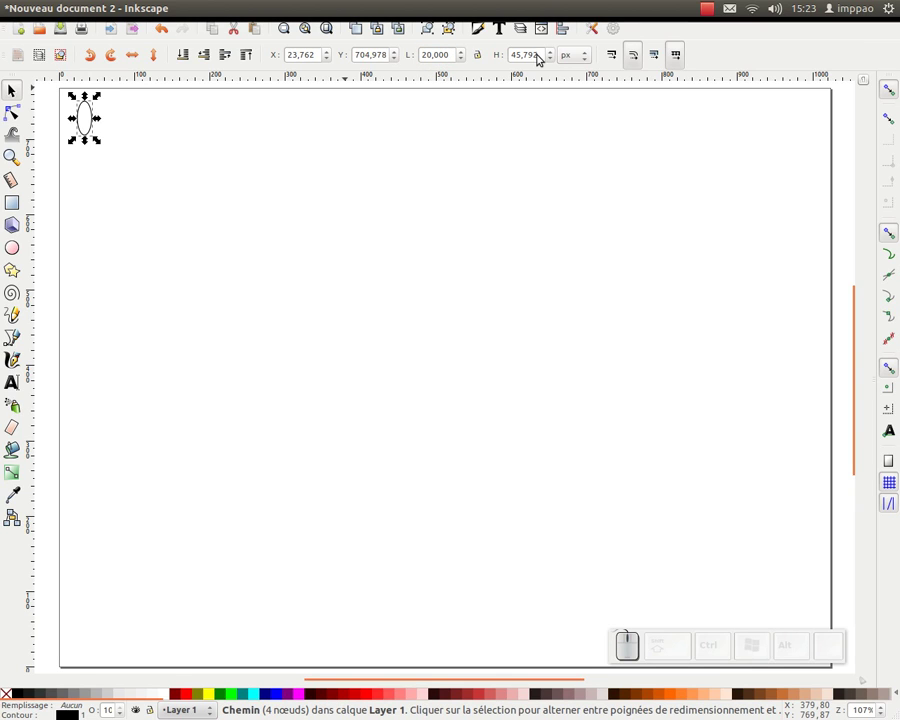
pyautogui.moveTo(543, 58); pyautogui.dragTo(505, 47)
pyautogui.press('KP_2')
pyautogui.press('KP_0')
pyautogui.press('KP_Enter')
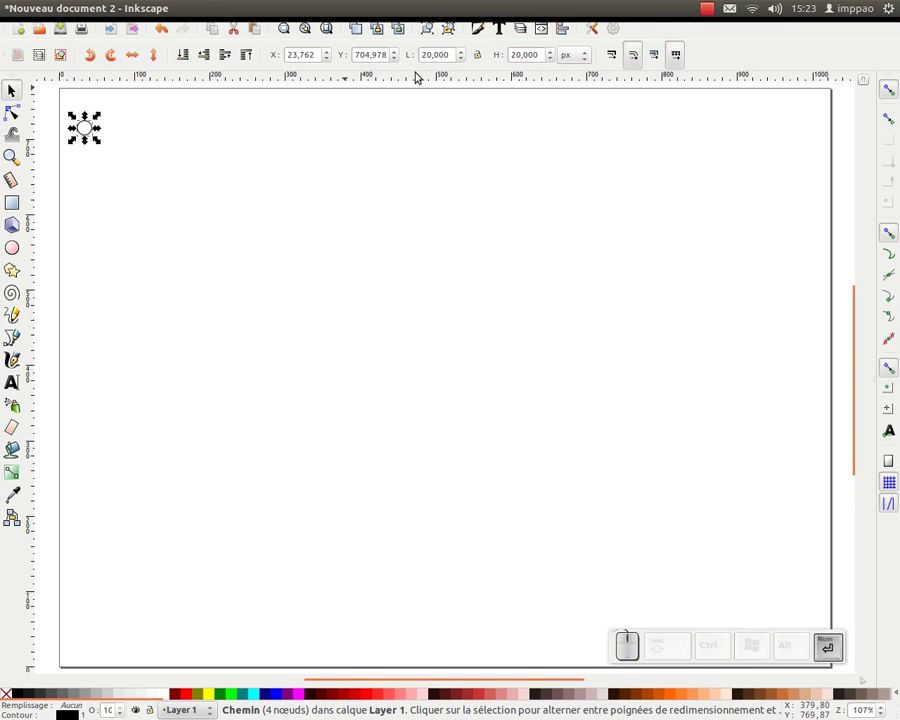
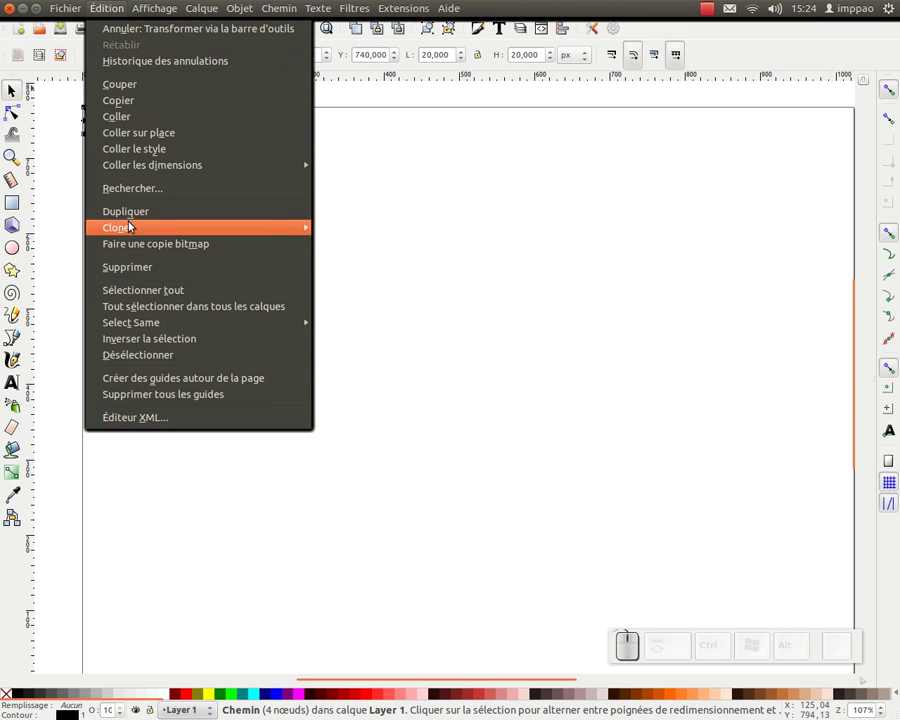
# Step: Create a 60 by 45 grid of tiled clones of the circle and fit the page in view
pyautogui.click(379, 250)
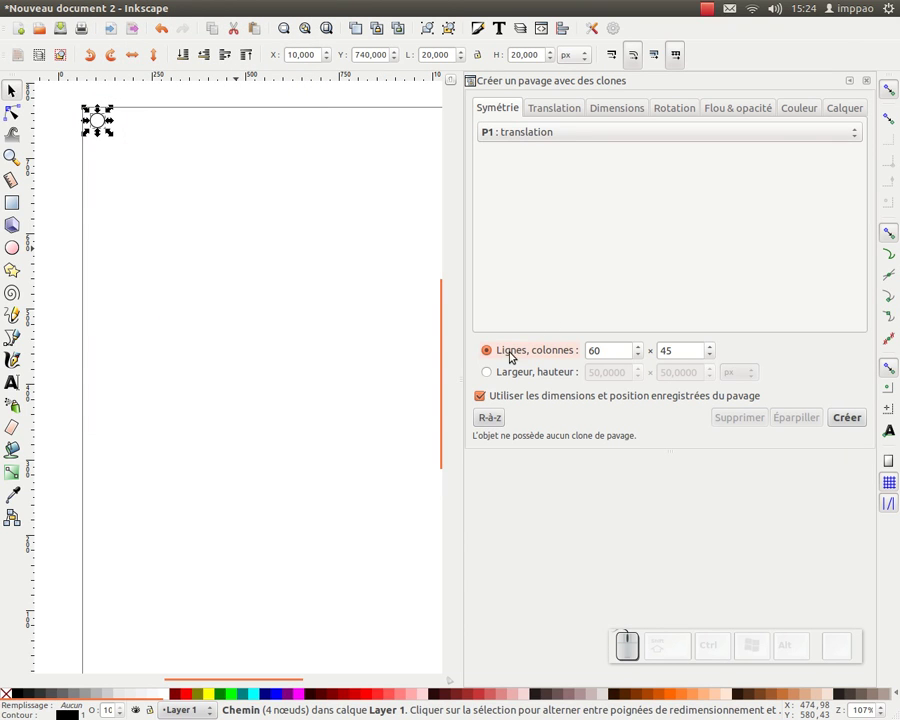
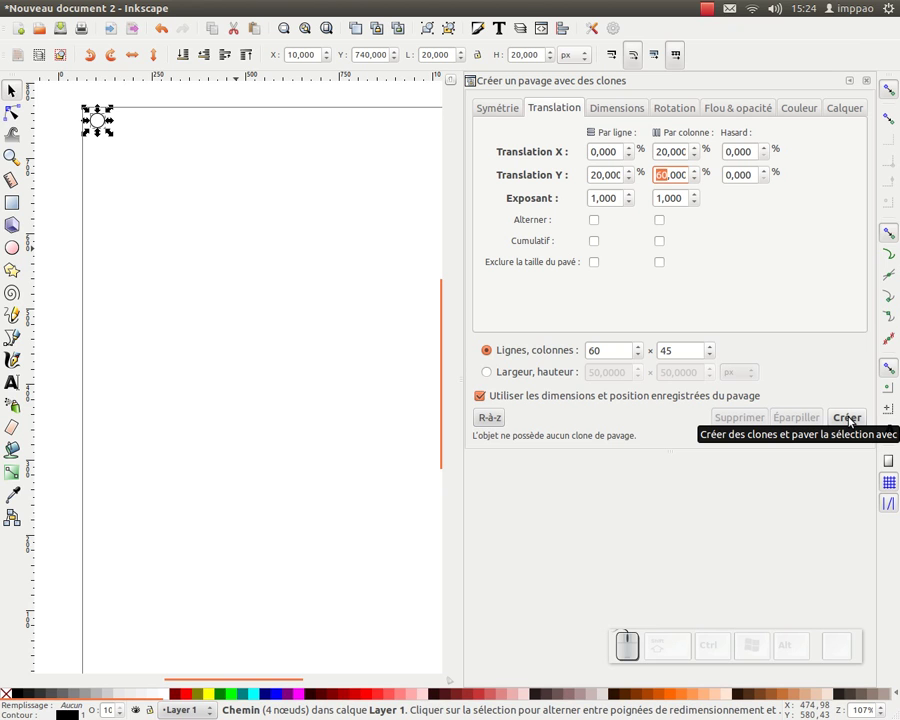
pyautogui.click(850, 423)
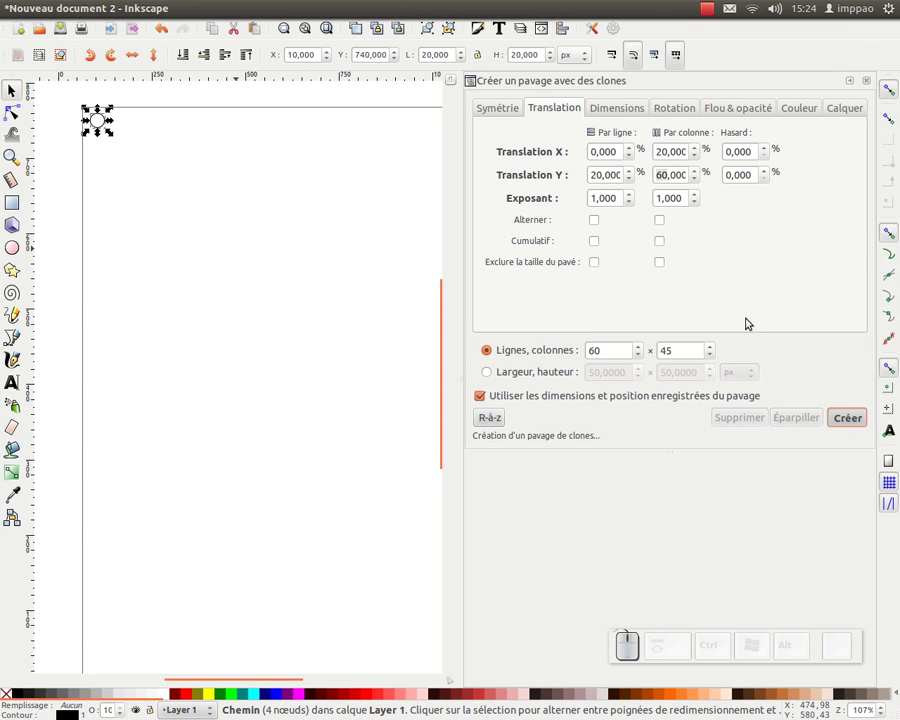
pyautogui.click(869, 82)
pyautogui.press('KP_Subtract')
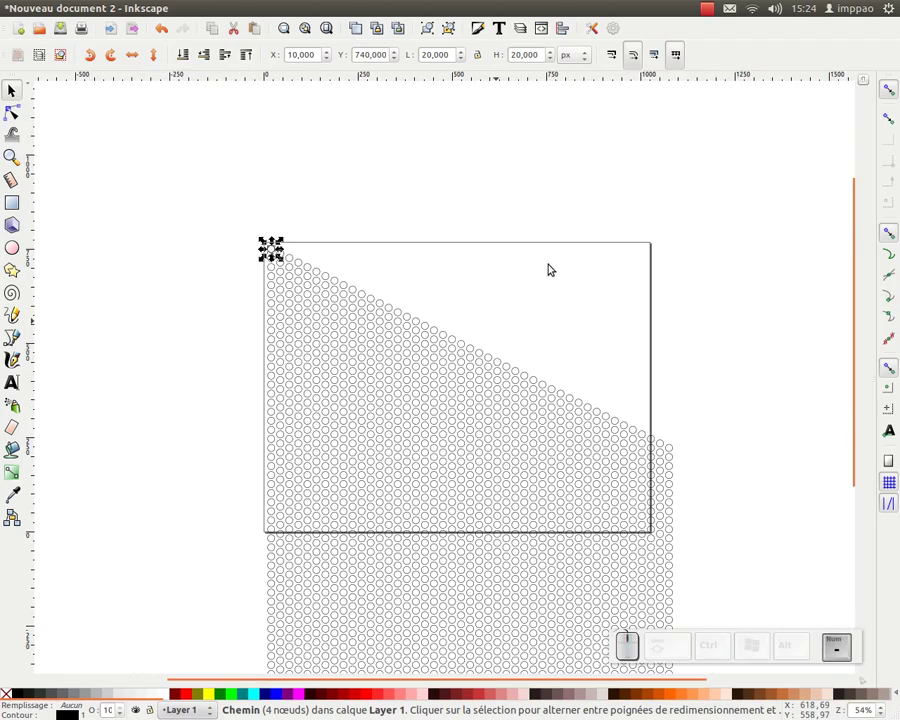
# Step: Delete a stray circle and pan across the clone grid
pyautogui.click(528, 448)
pyautogui.middleClick(517, 380)
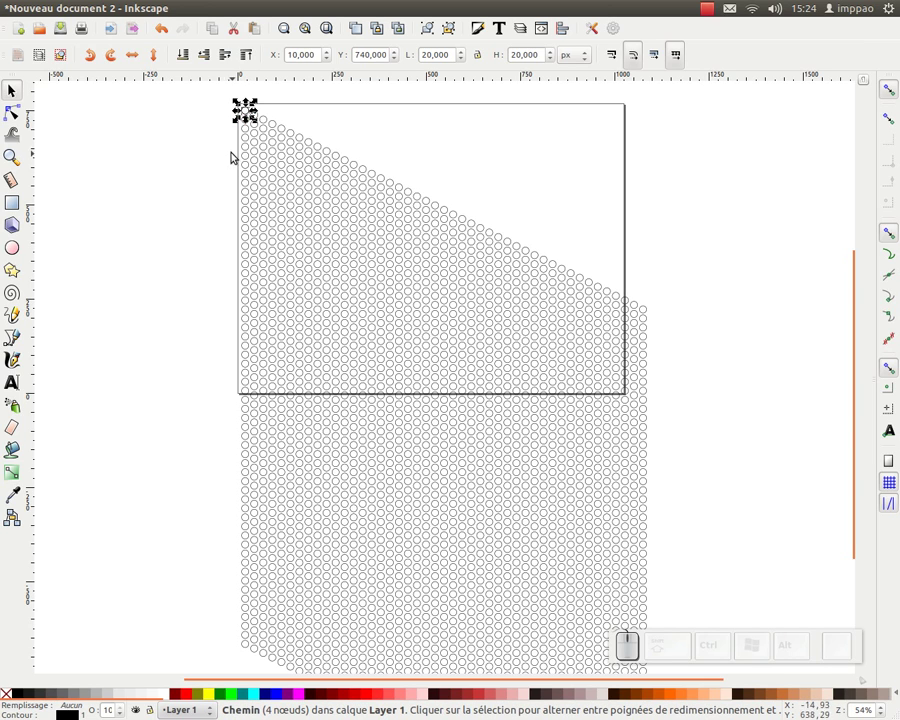
pyautogui.press('Delete')
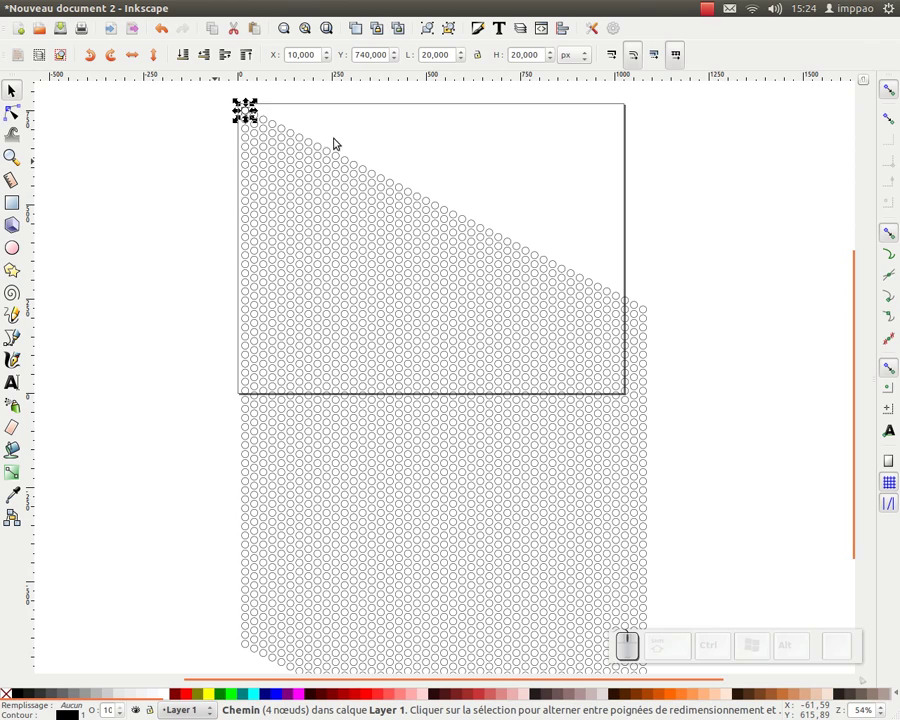
pyautogui.middleClick(576, 389)
# Step: Rubber-band select all the tiled clones and combine them into one path
pyautogui.click(565, 375)
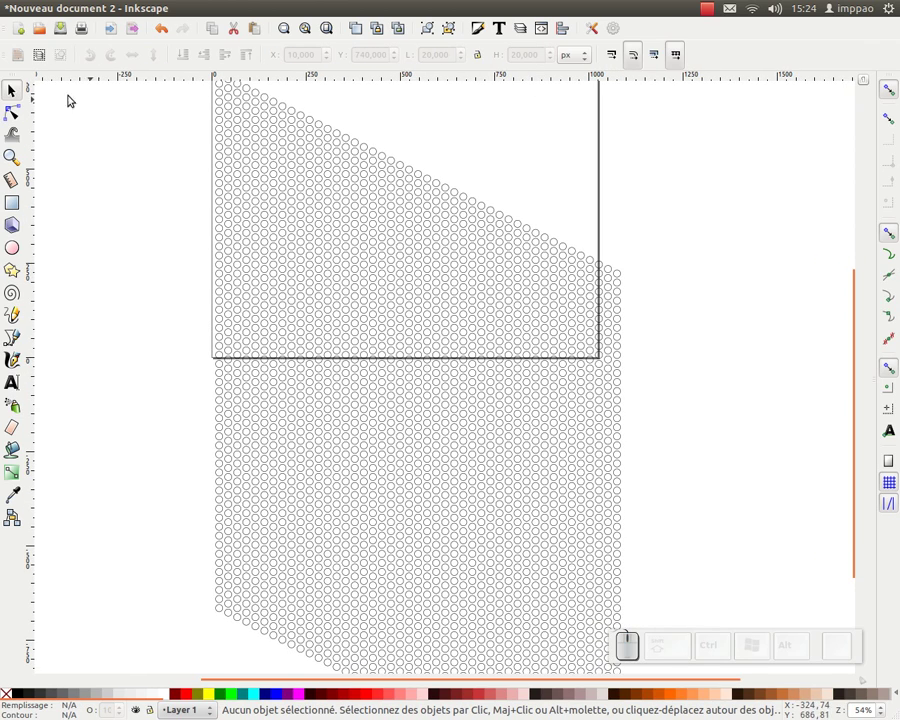
pyautogui.click(13, 92)
pyautogui.moveTo(679, 270); pyautogui.dragTo(207, 330)
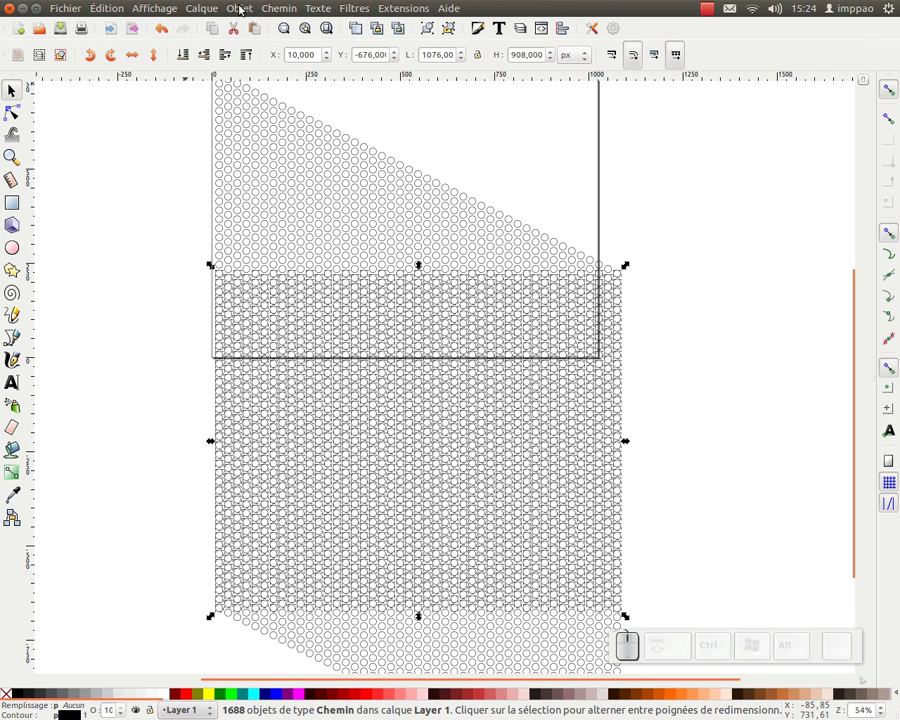
pyautogui.click(271, 11)
pyautogui.click(309, 198)
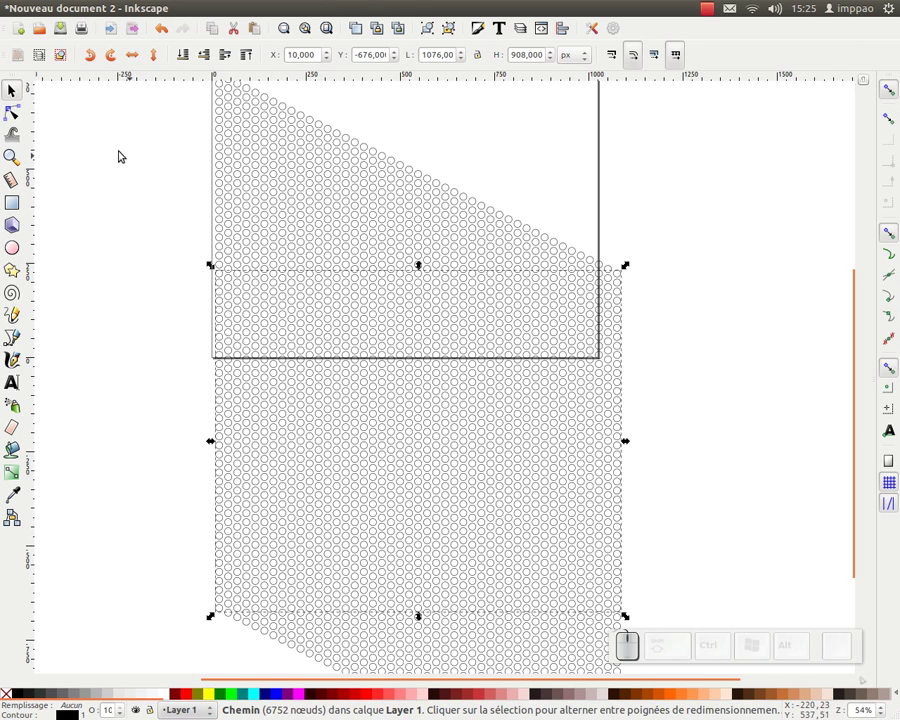
# Step: Select the slanted overhanging rows of circles and delete them
pyautogui.click(113, 12)
pyautogui.click(145, 342)
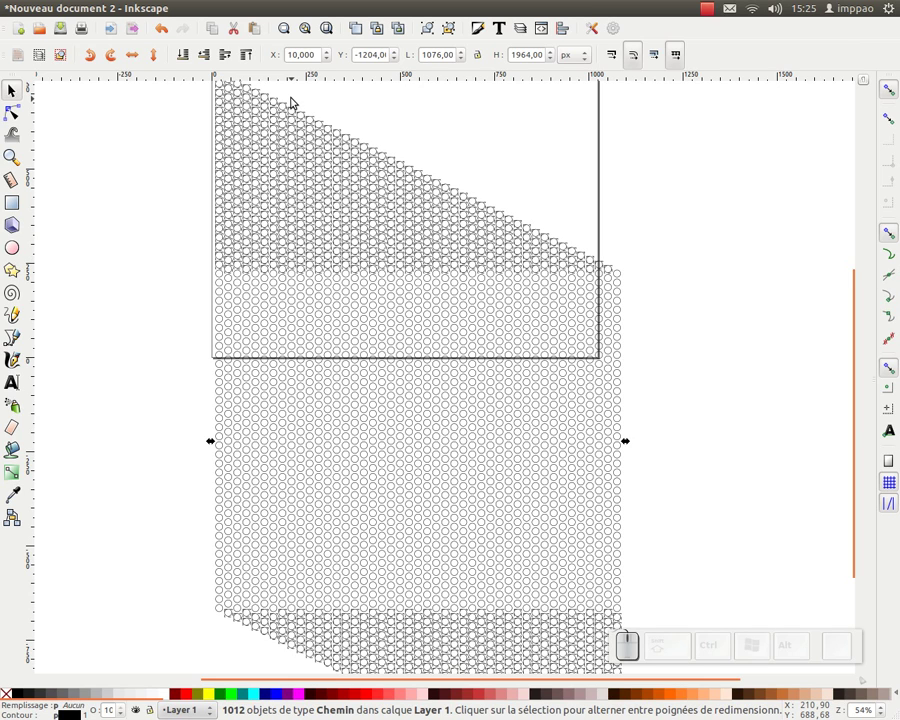
pyautogui.press('Delete')
pyautogui.click(16, 96)
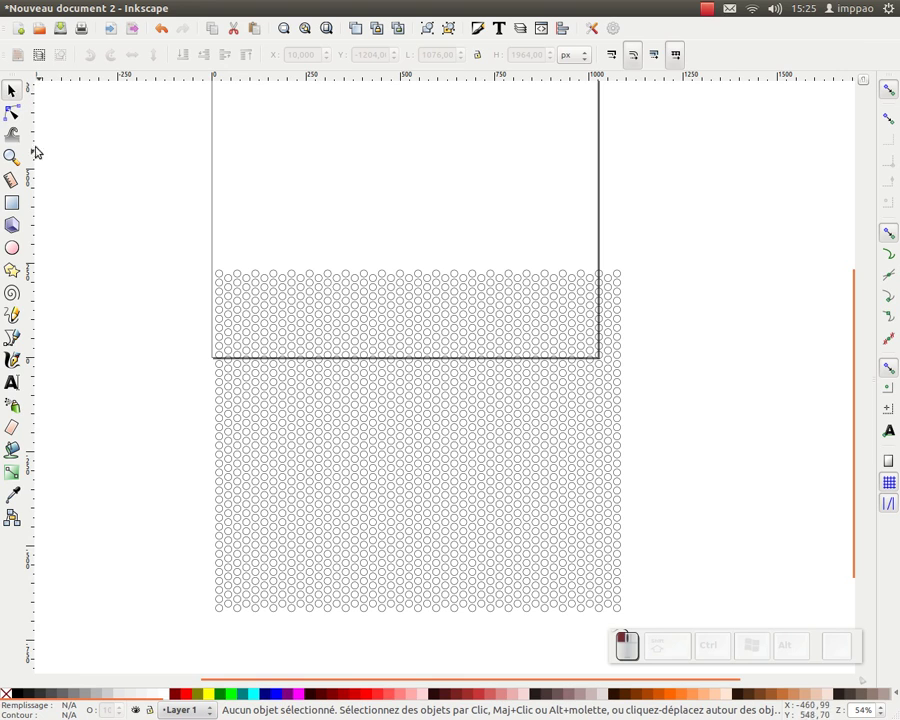
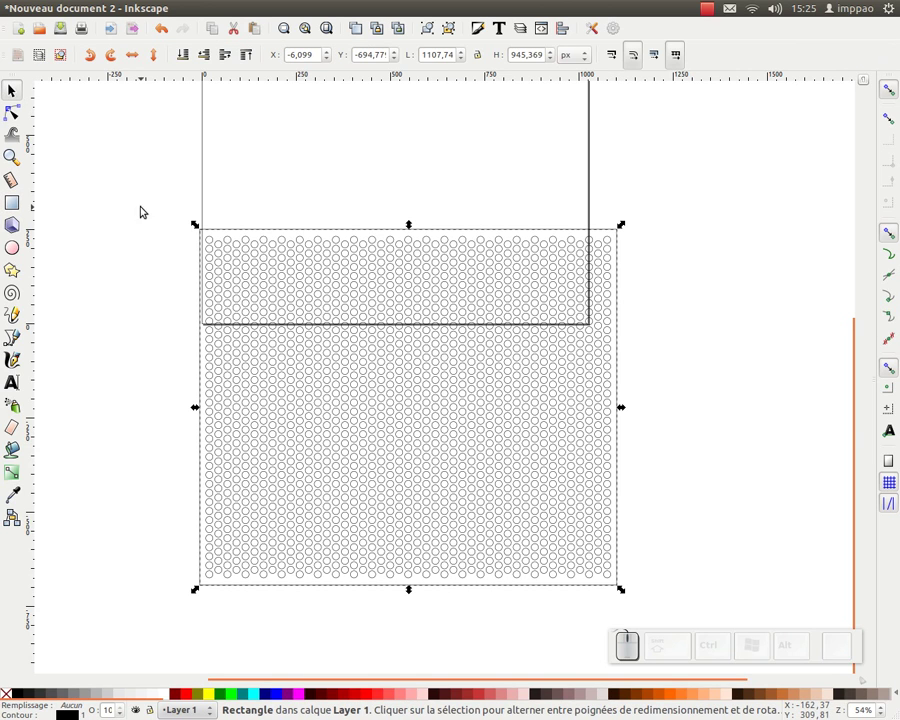
# Step: Subtract the circles from the covering rectangle with Path > Difference and fill the sheet red
pyautogui.moveTo(163, 201); pyautogui.dragTo(475, 362)
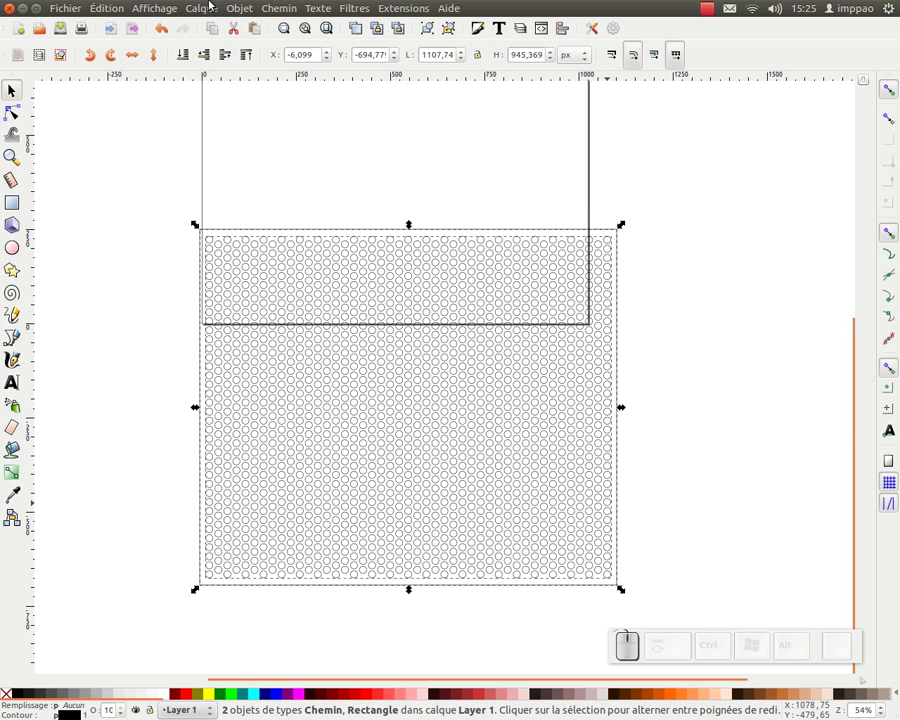
pyautogui.click(282, 15)
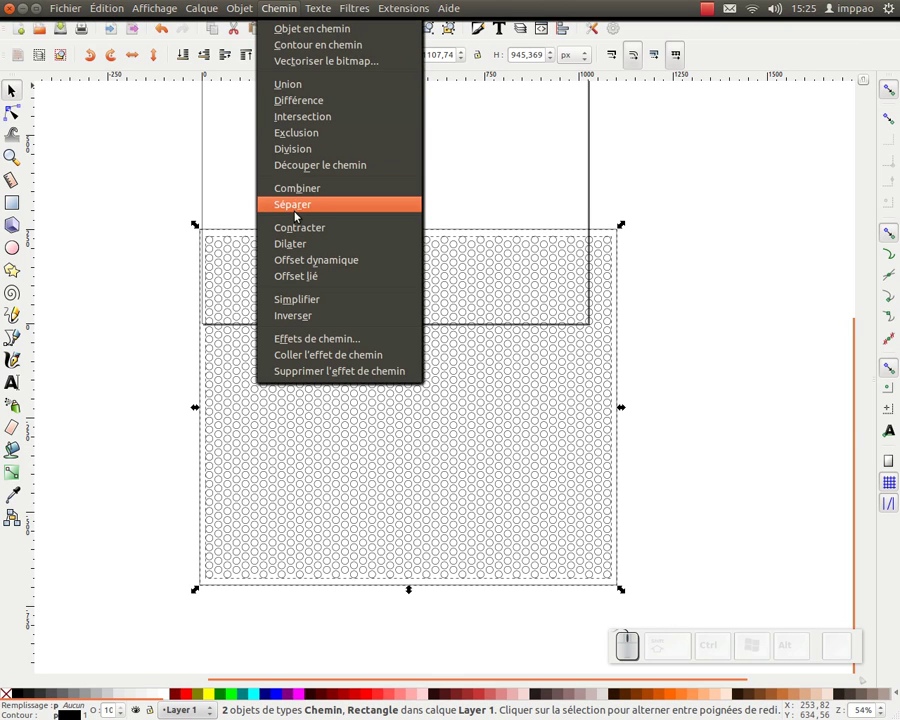
pyautogui.click(303, 139)
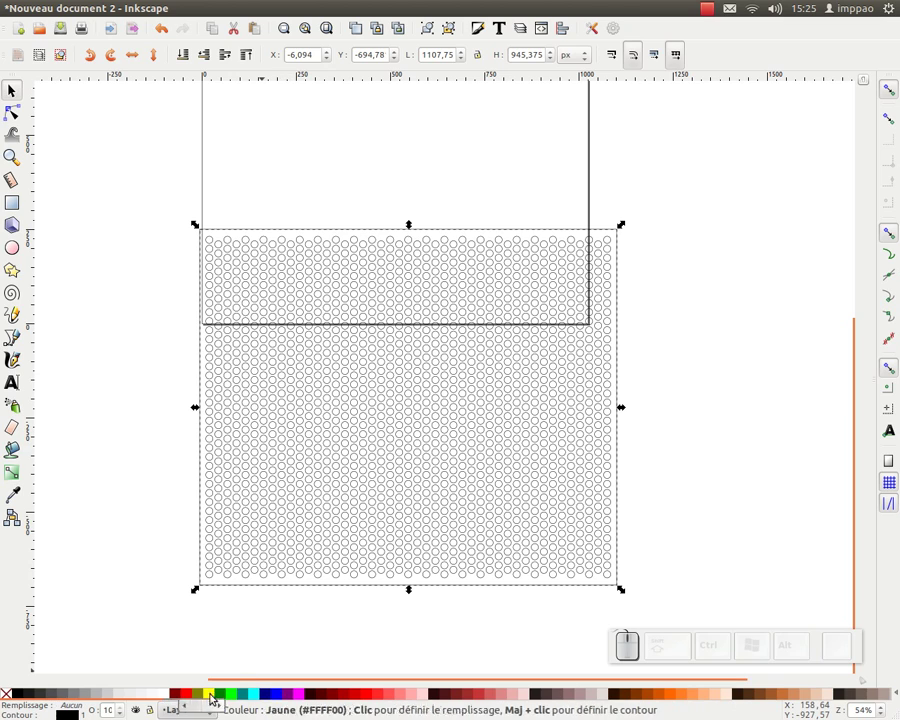
pyautogui.click(188, 701)
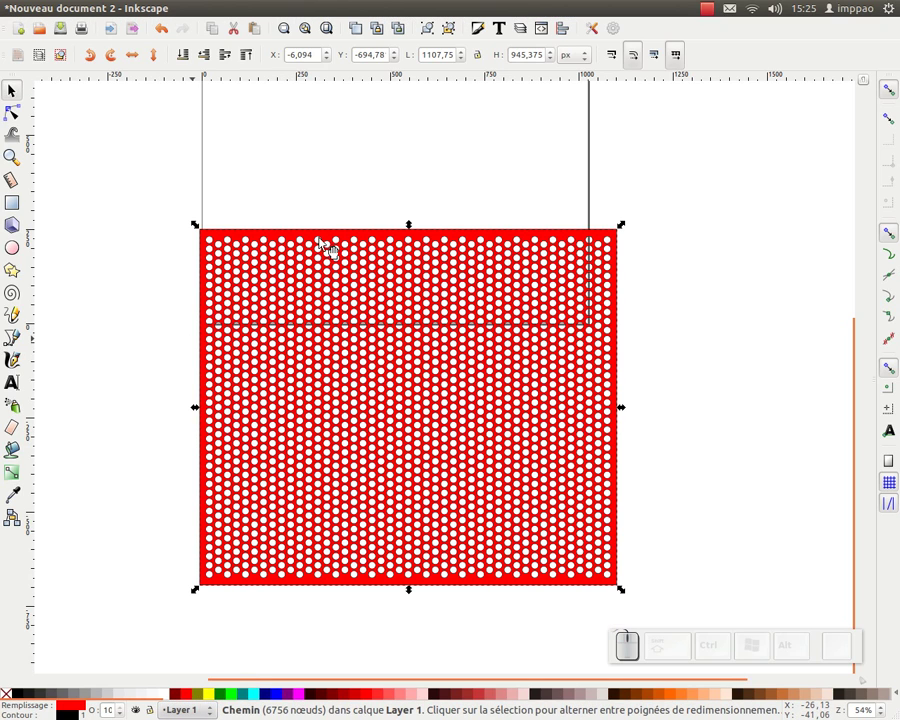
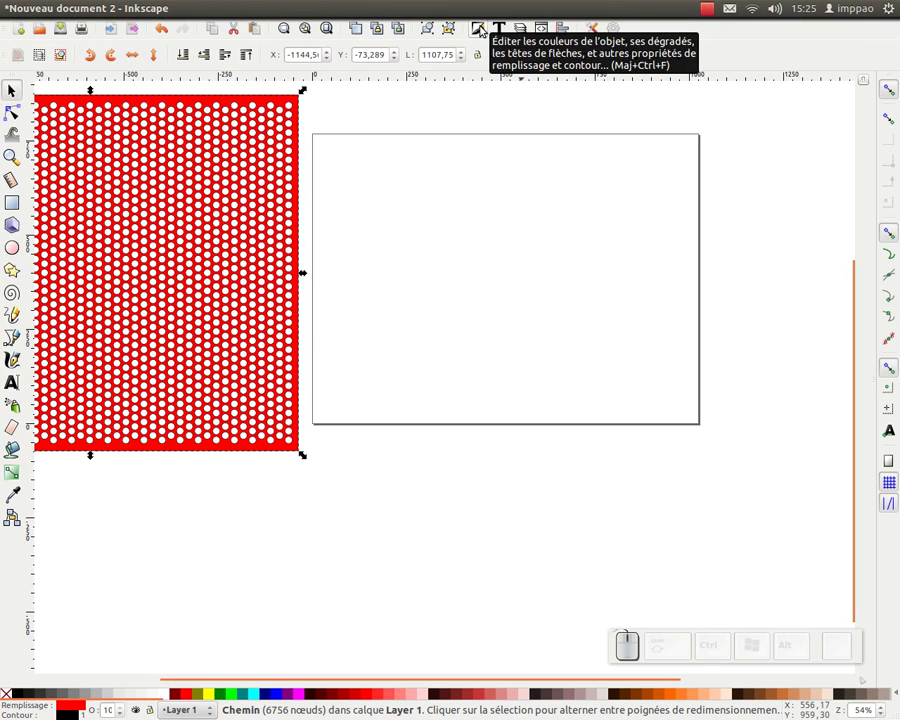
# Step: Set the grille's stroke paint to none in Fill and Stroke, then clone the grille
pyautogui.click(483, 28)
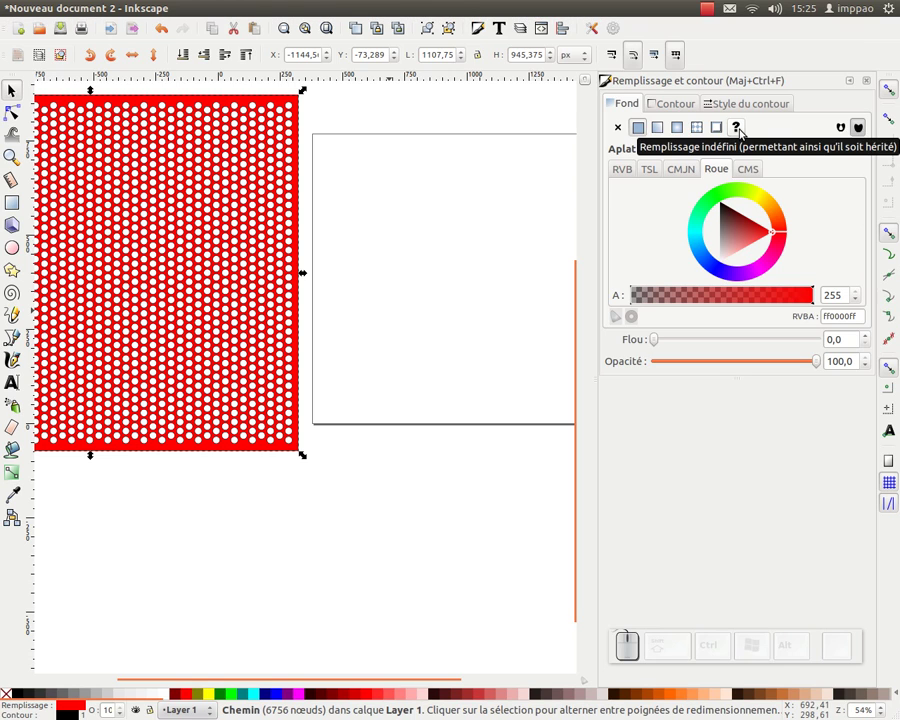
pyautogui.click(743, 132)
pyautogui.click(667, 106)
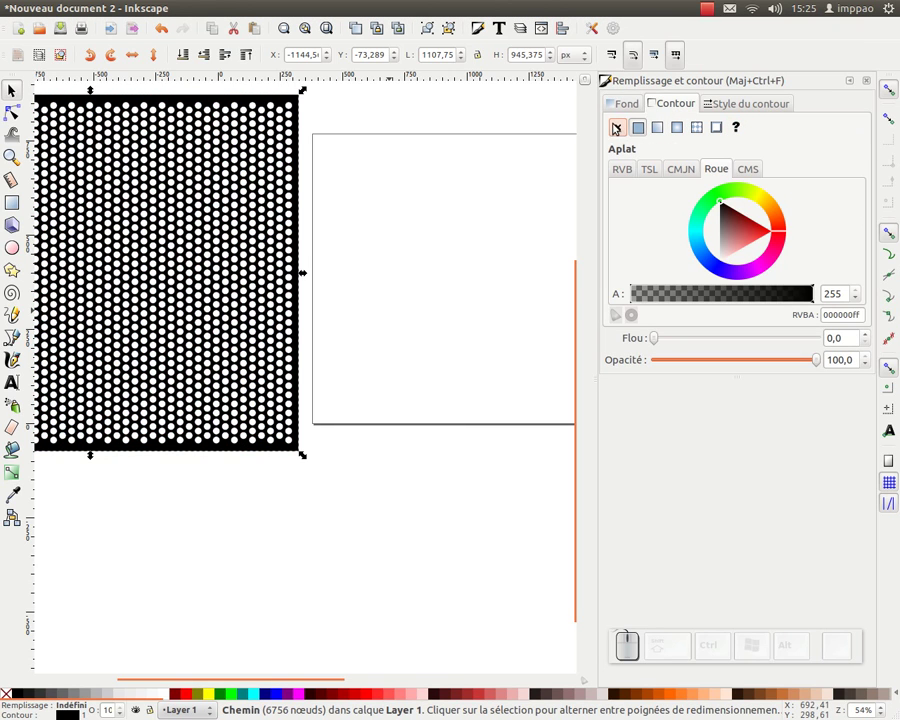
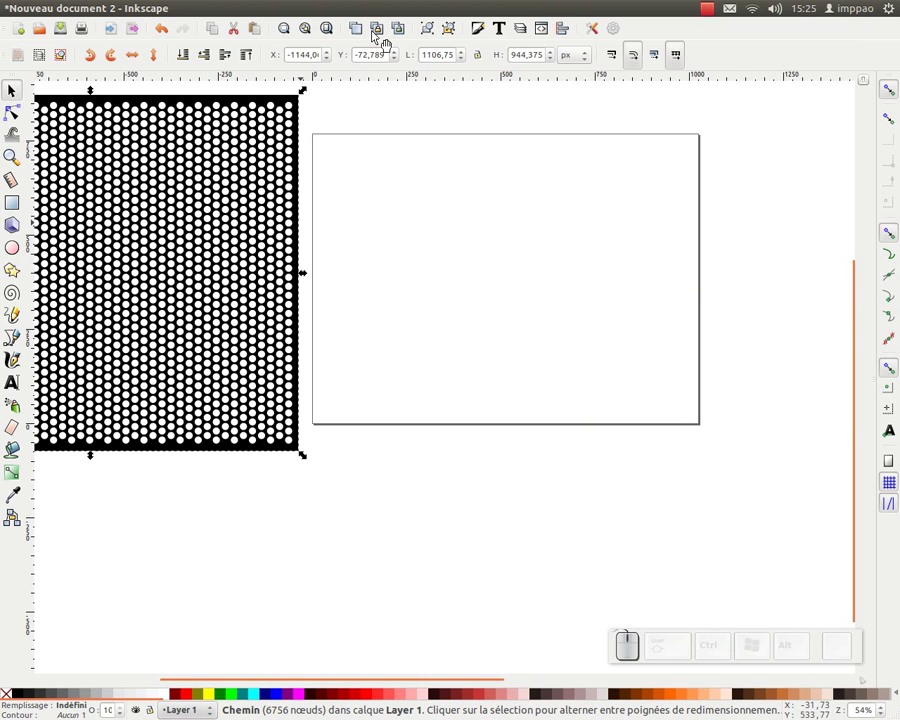
pyautogui.click(377, 30)
# Step: Centre the grille clone on the page using Align and Distribute relative to the page
pyautogui.click(561, 30)
pyautogui.click(779, 118)
pyautogui.click(770, 123)
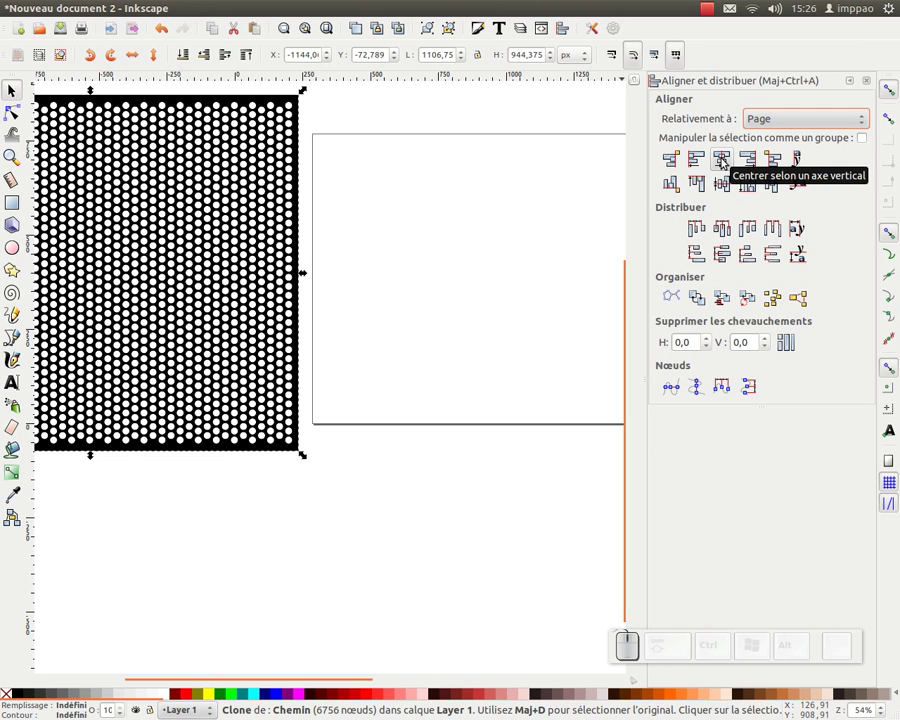
pyautogui.click(723, 164)
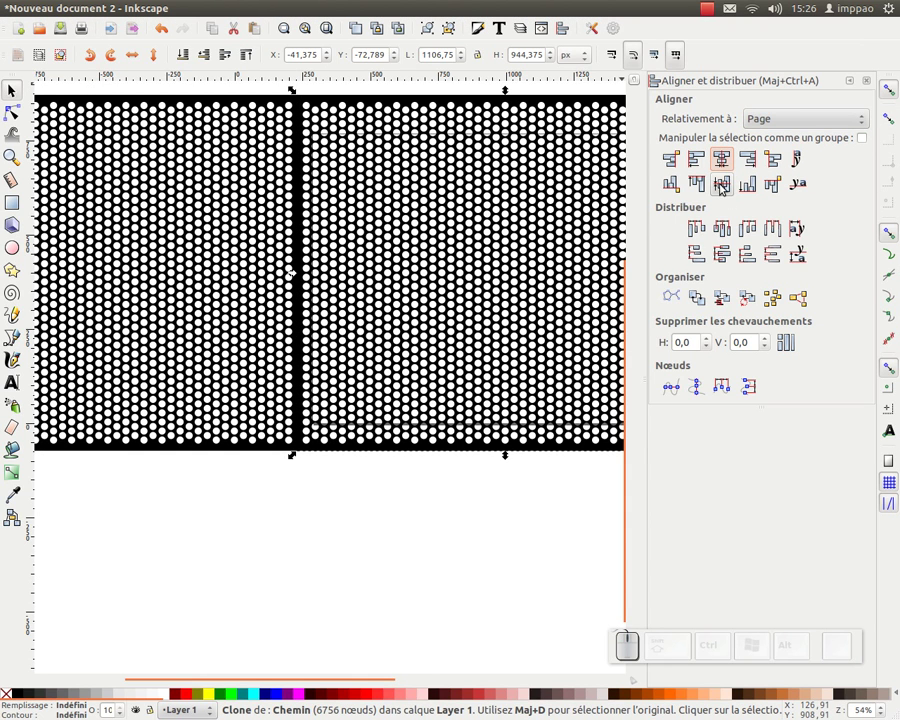
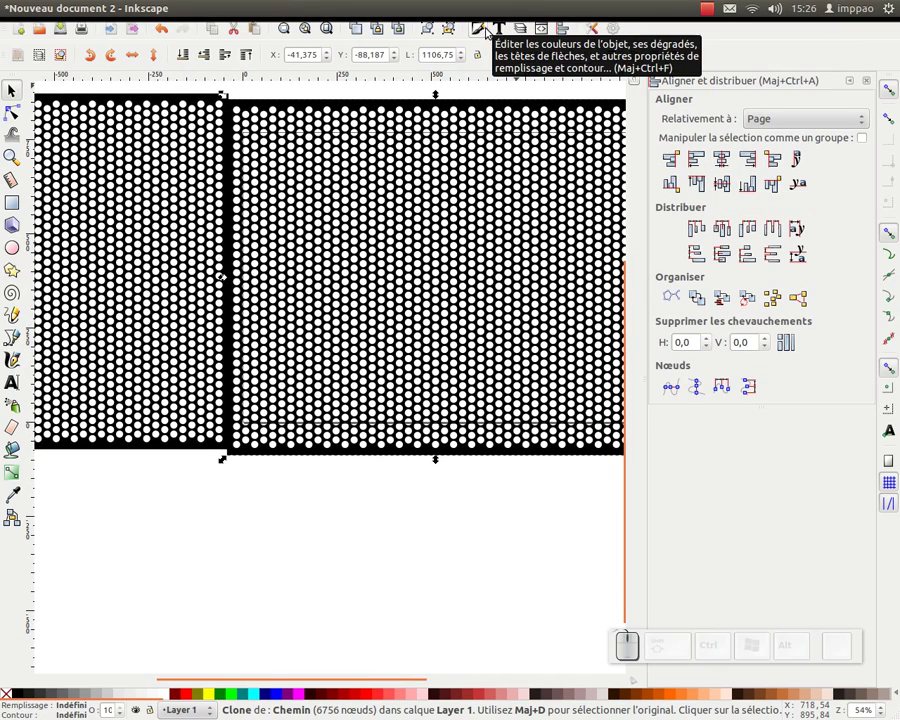
# Step: Give the clone a radial gradient fill and pick its outer stop for editing
pyautogui.click(488, 35)
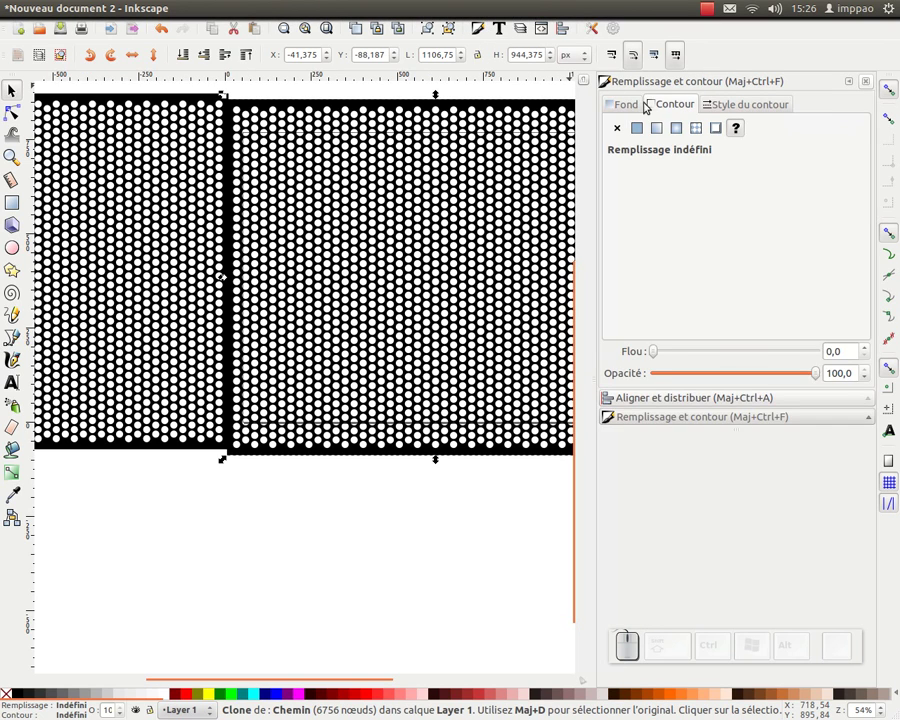
pyautogui.click(628, 104)
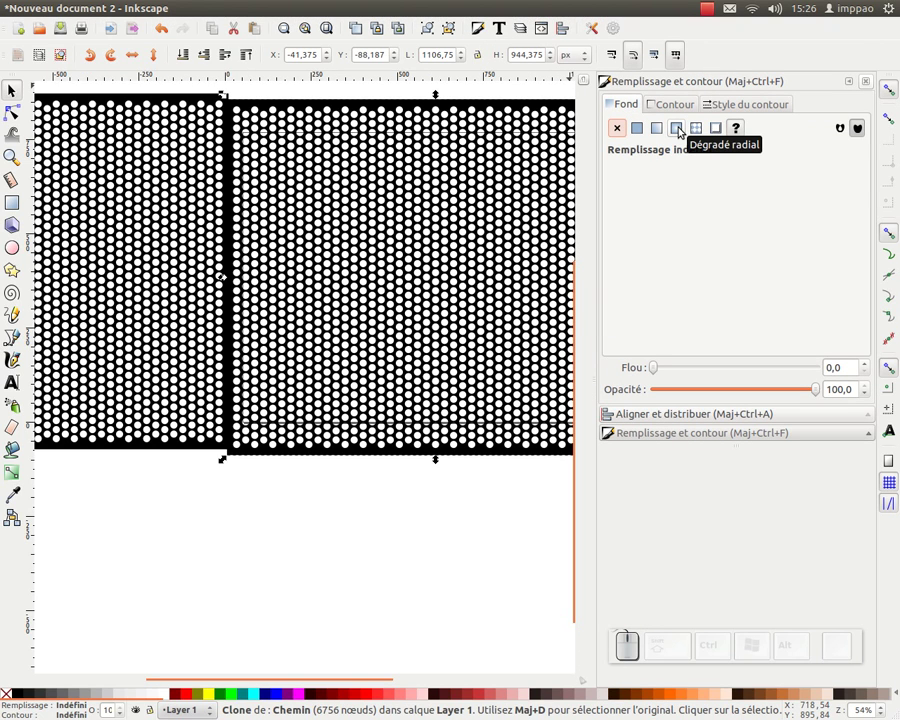
pyautogui.click(681, 130)
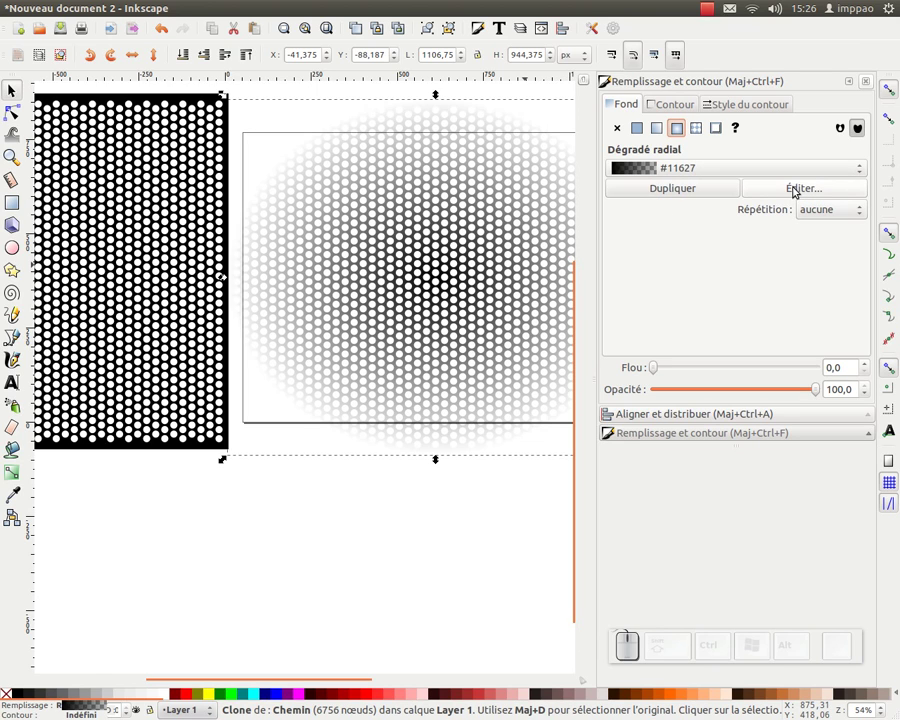
pyautogui.click(787, 191)
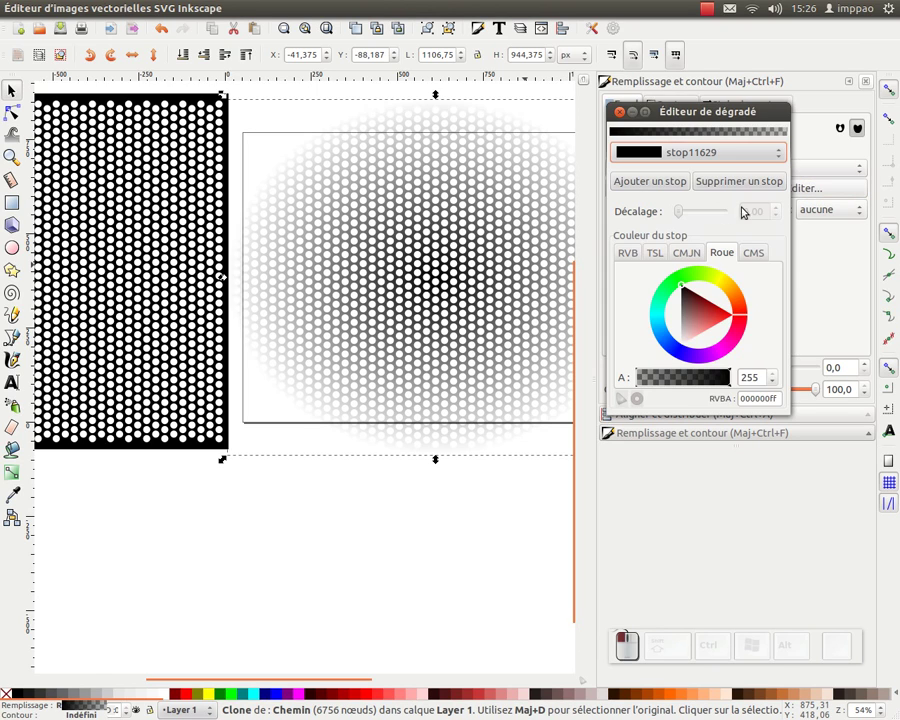
pyautogui.click(731, 114)
pyautogui.click(691, 153)
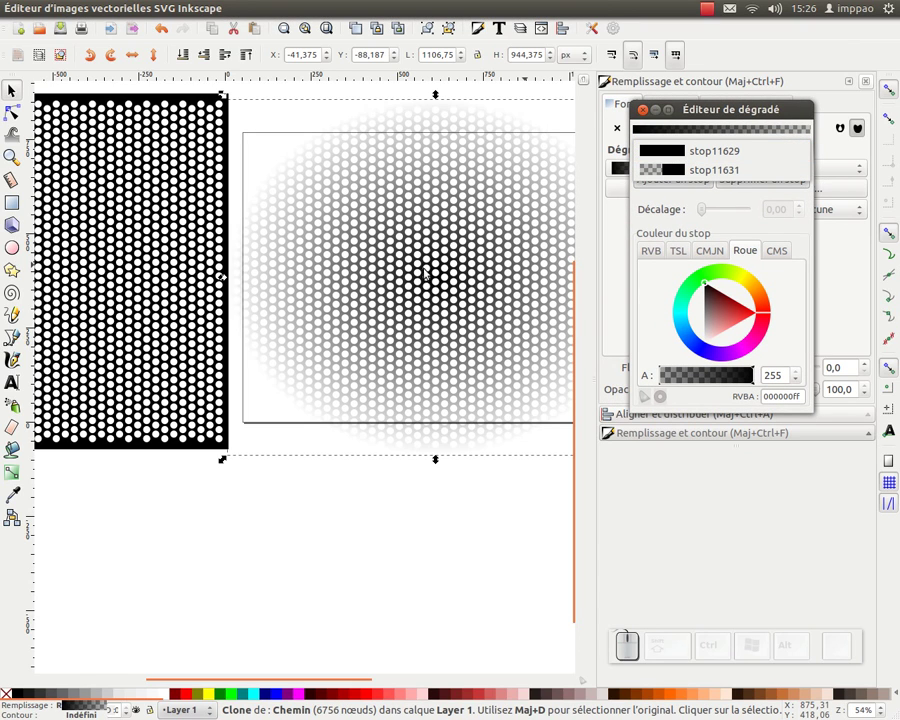
# Step: Set the outer gradient stop to a fully opaque dark grey
pyautogui.click(699, 159)
pyautogui.moveTo(711, 314); pyautogui.dragTo(647, 247)
pyautogui.moveTo(697, 155); pyautogui.dragTo(685, 154)
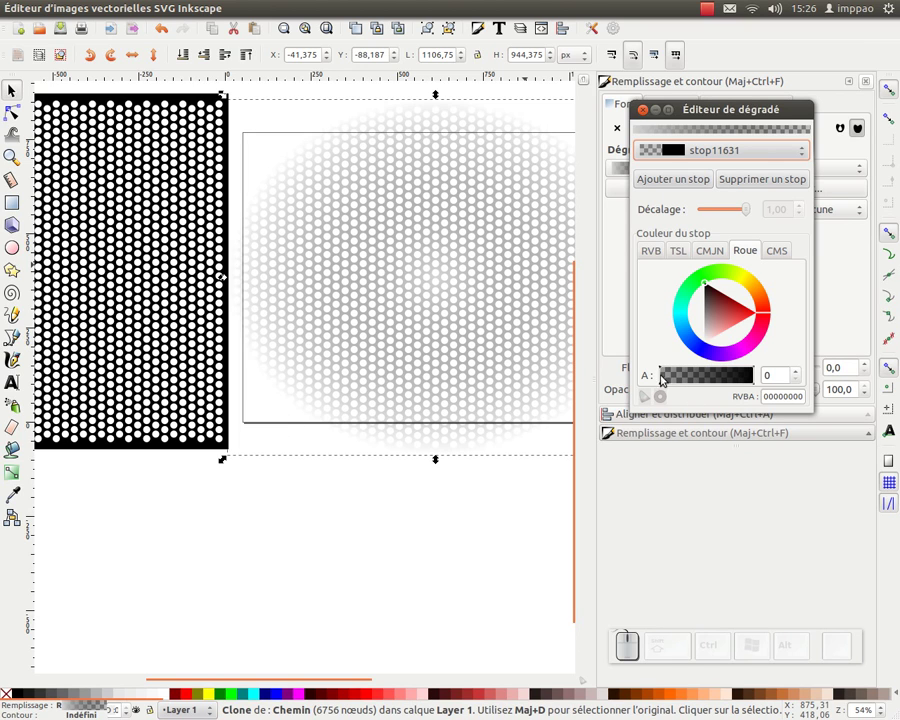
pyautogui.moveTo(670, 384); pyautogui.dragTo(604, 320)
pyautogui.click(715, 153)
pyautogui.moveTo(709, 297); pyautogui.dragTo(657, 307)
pyautogui.moveTo(708, 302); pyautogui.dragTo(698, 317)
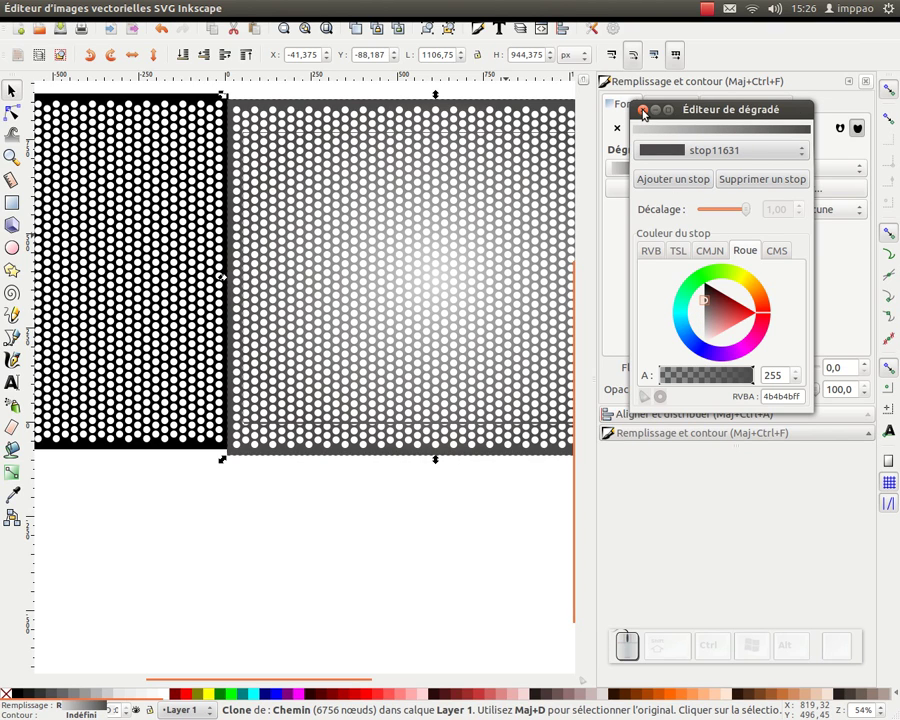
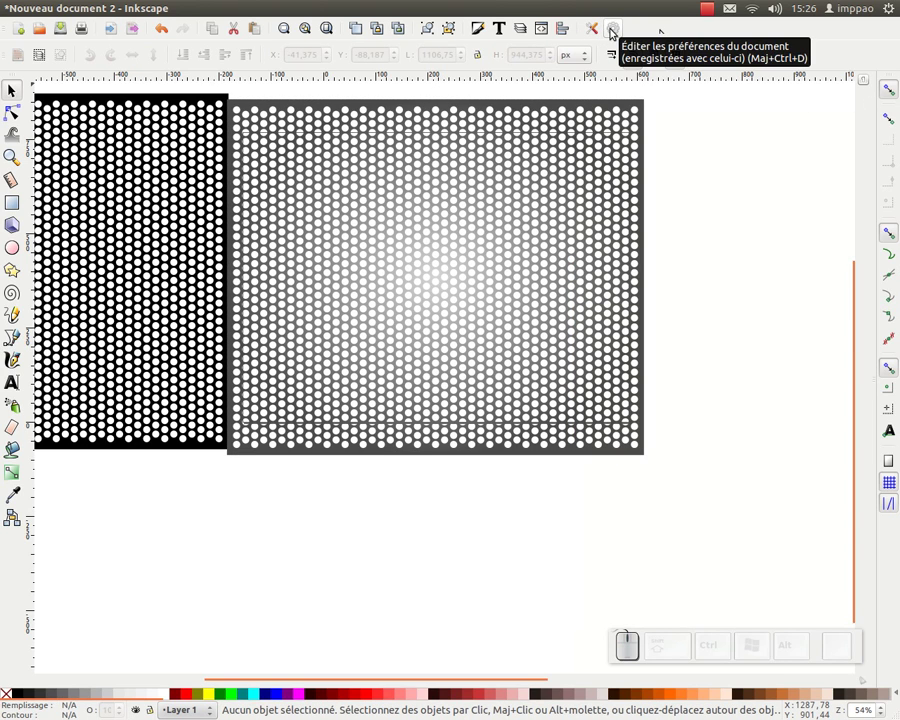
# Step: Set the page background in Document Properties to opaque dark grey 242424ff
pyautogui.click(613, 31)
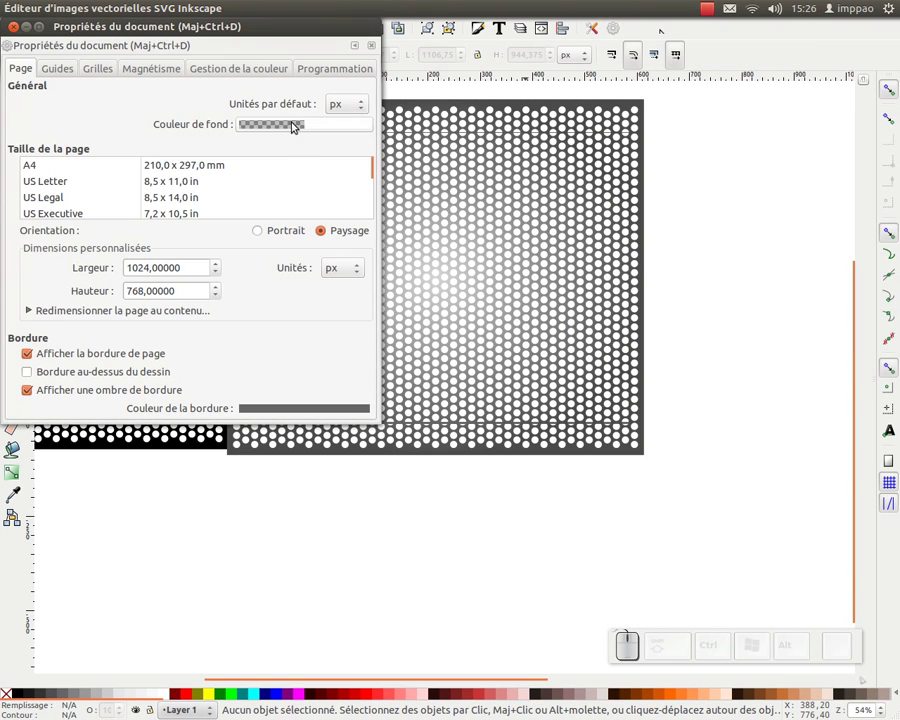
pyautogui.click(272, 132)
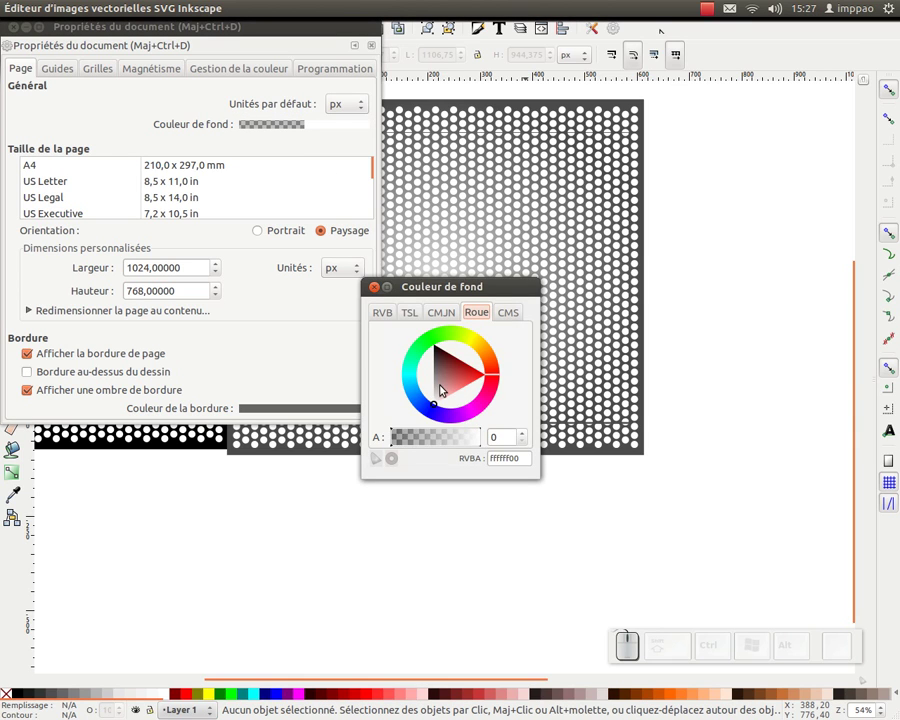
pyautogui.moveTo(443, 383); pyautogui.dragTo(401, 327)
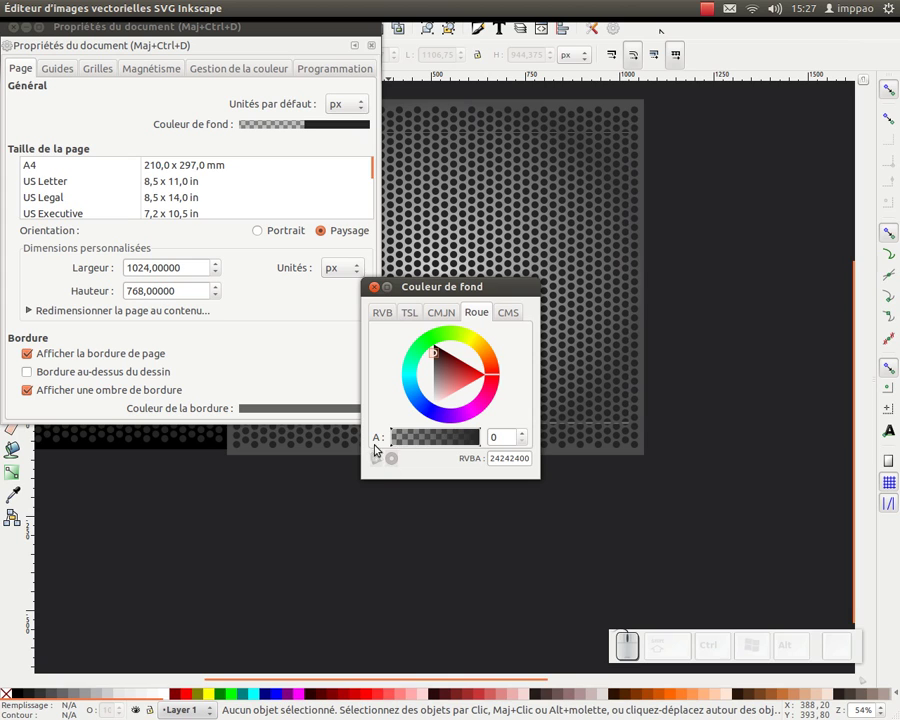
pyautogui.moveTo(401, 444); pyautogui.dragTo(489, 442)
pyautogui.click(378, 292)
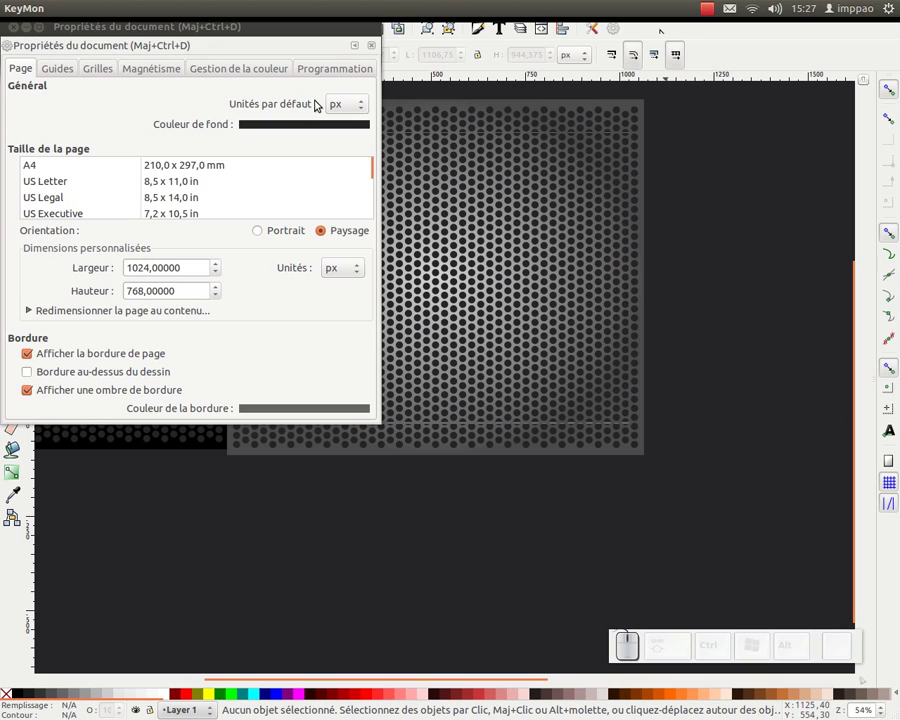
pyautogui.click(16, 34)
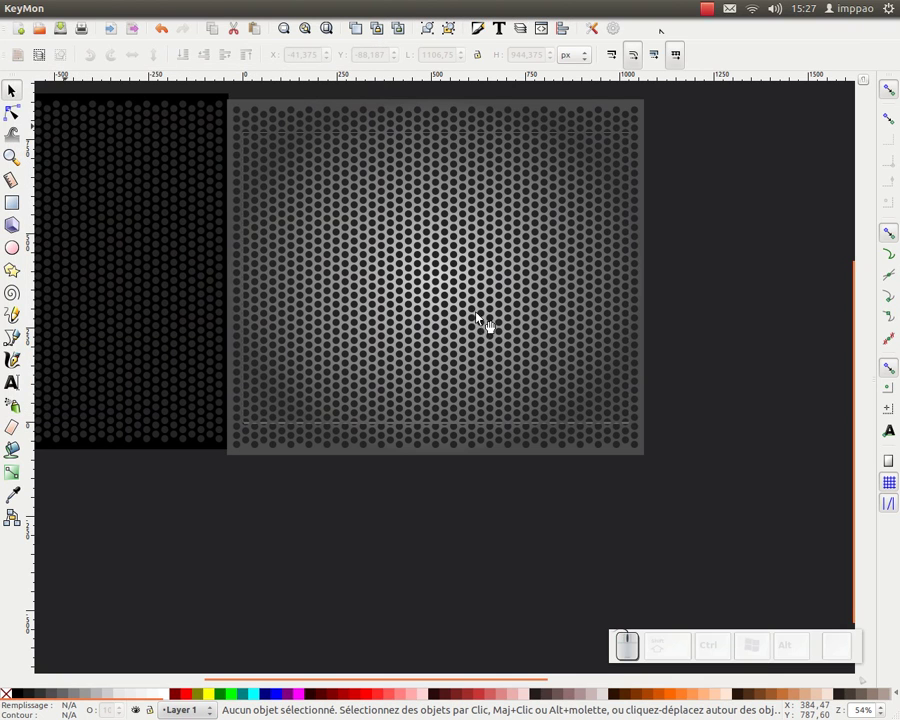
# Step: Zoom in on the grilles, select the original black grille and clone it
pyautogui.click(472, 311)
pyautogui.middleClick(473, 311)
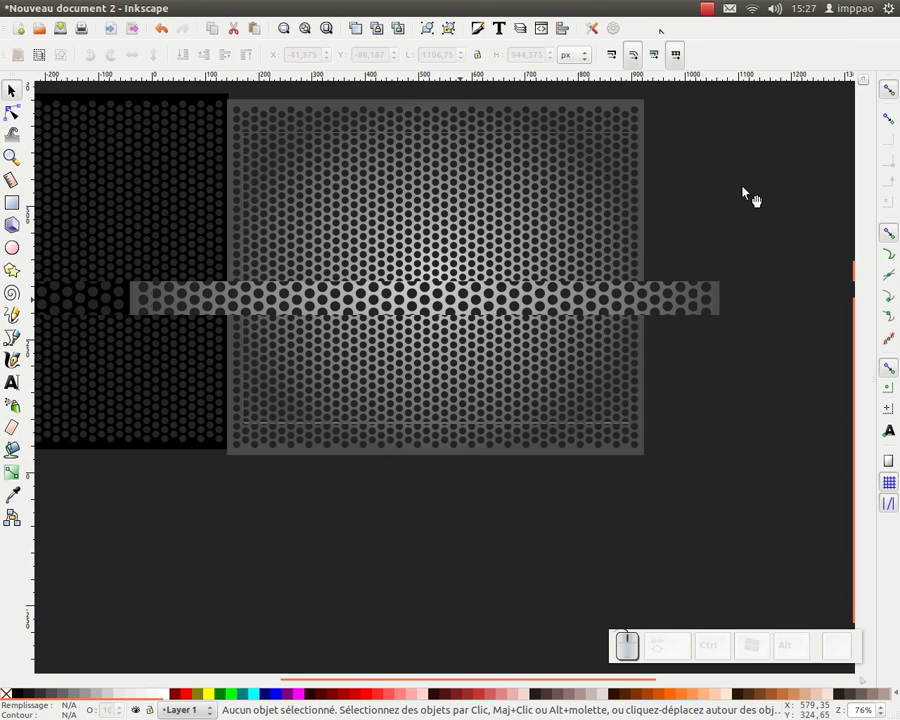
pyautogui.click(748, 194)
pyautogui.middleClick(575, 244)
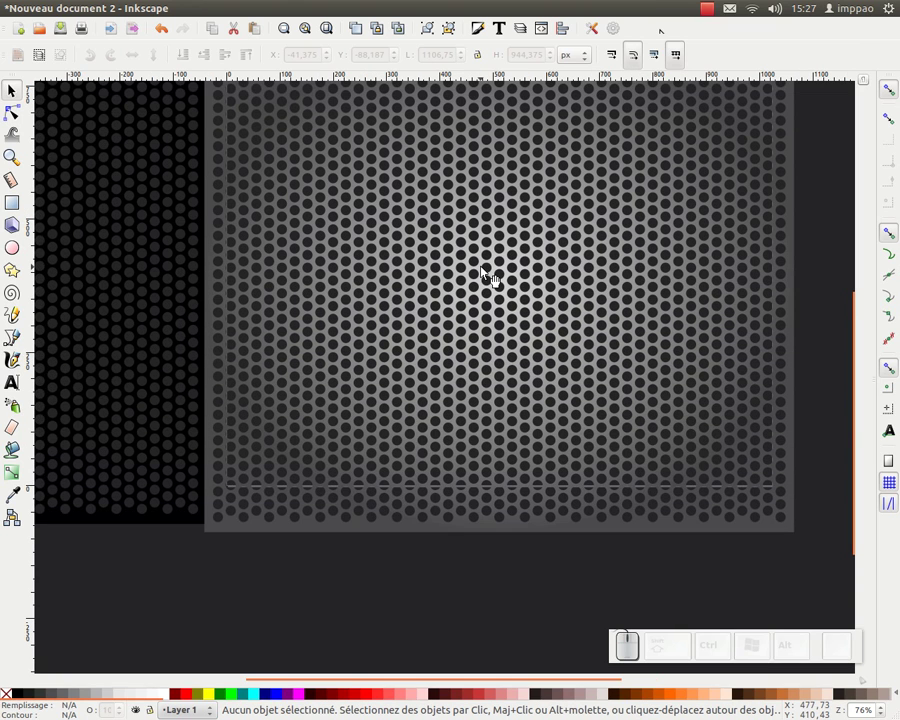
pyautogui.click(162, 289)
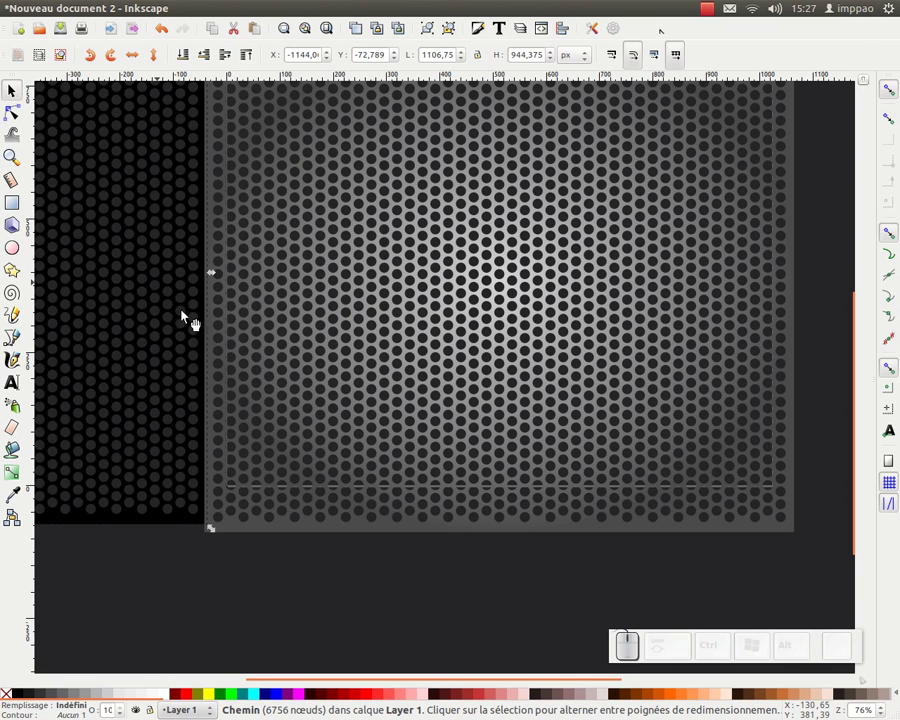
pyautogui.click(384, 38)
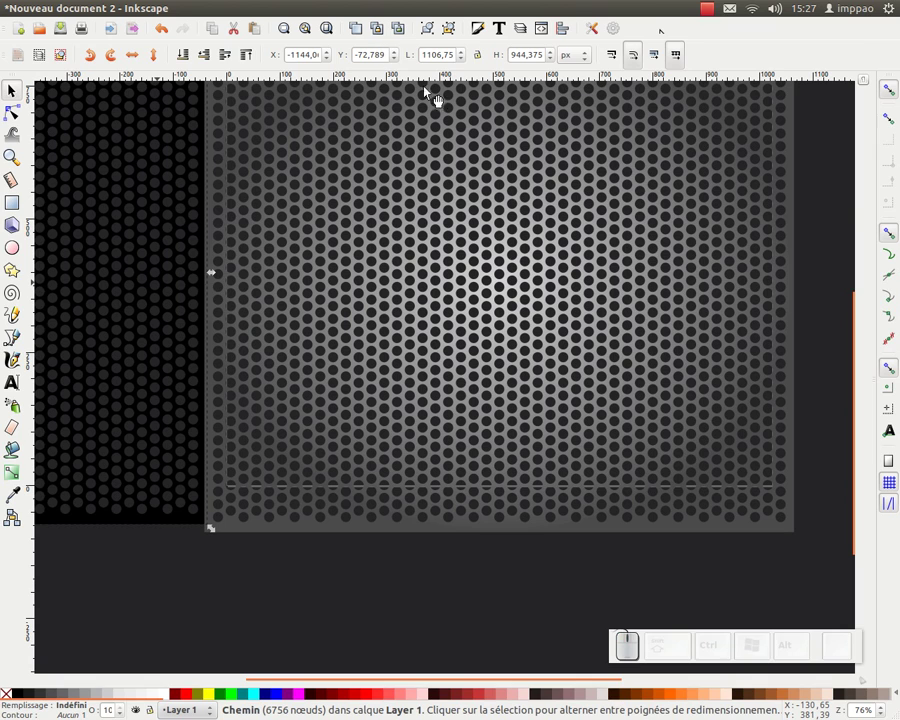
# Step: Centre the new grille clone on both page axes via Align and Distribute and fill it solid black
pyautogui.click(565, 28)
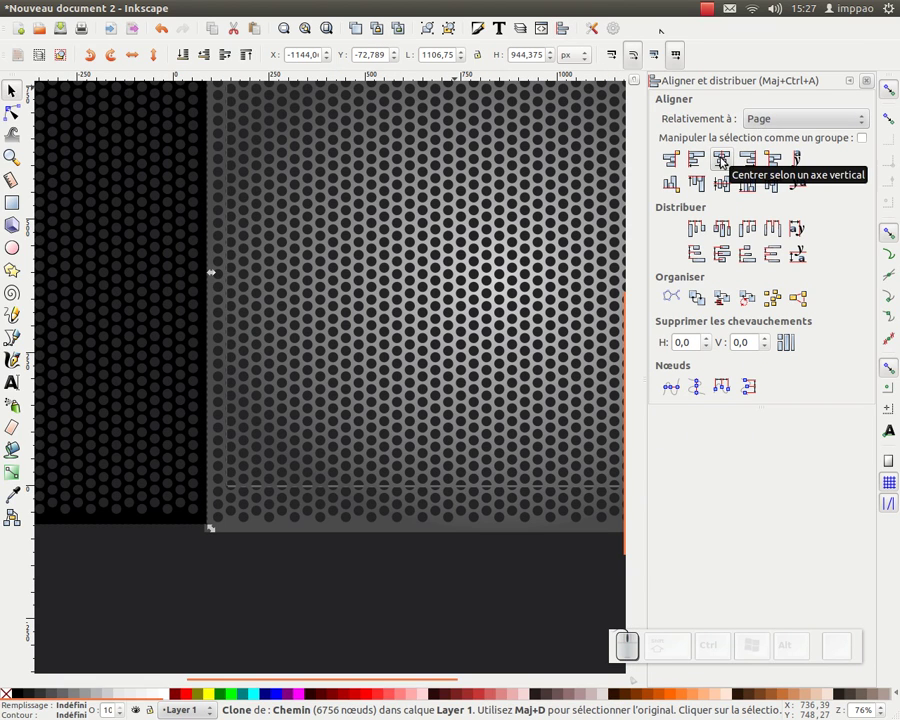
pyautogui.click(722, 164)
pyautogui.click(725, 191)
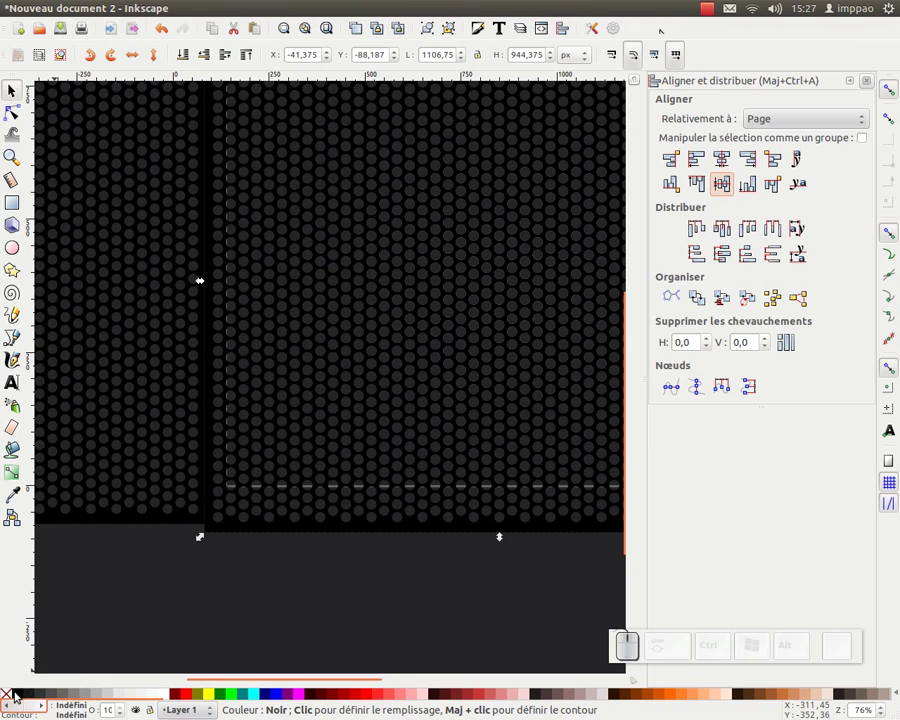
pyautogui.click(21, 700)
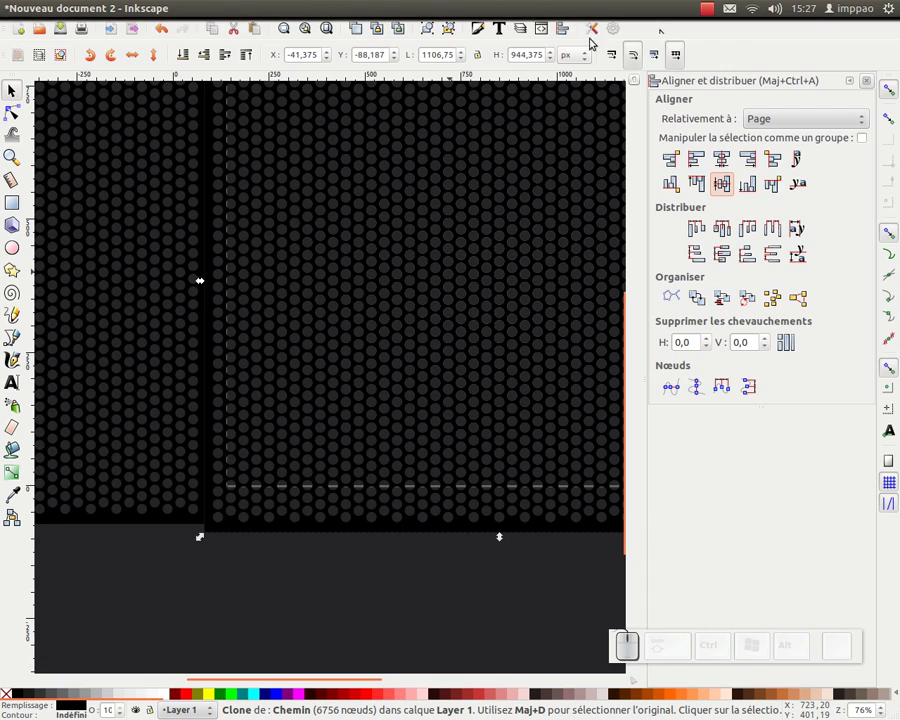
pyautogui.click(482, 34)
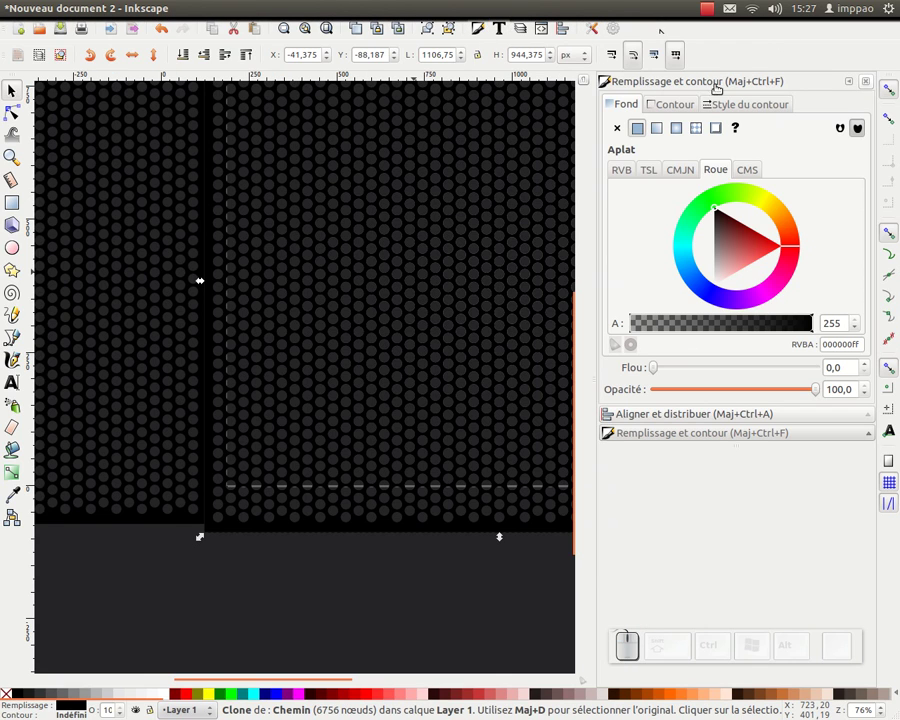
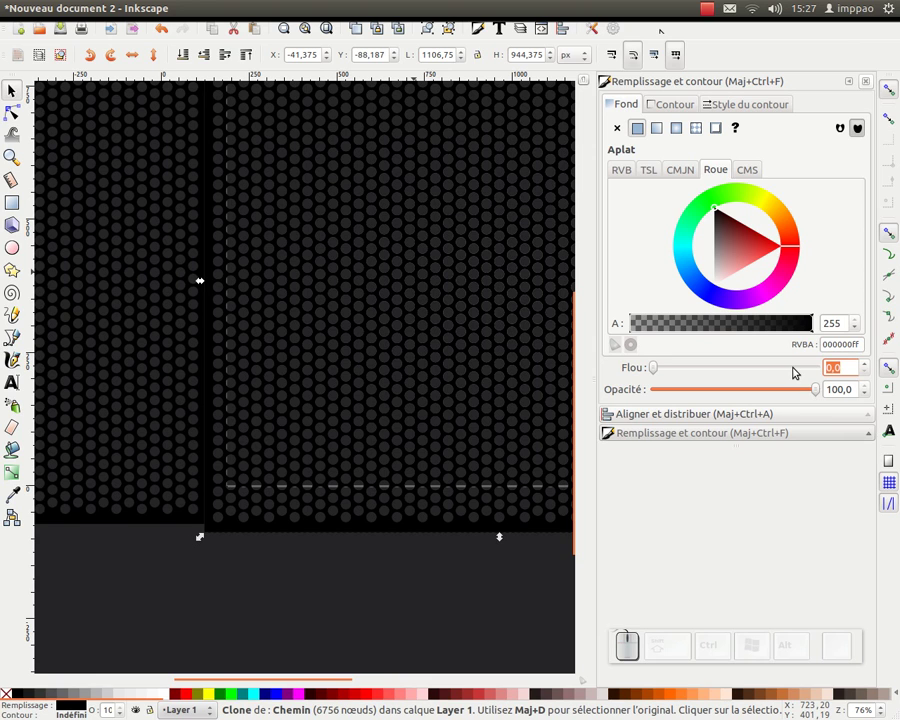
# Step: Blur the black clone by 1 and send it behind the gradient grille as a shadow
pyautogui.press('KP_1')
pyautogui.press('KP_Enter')
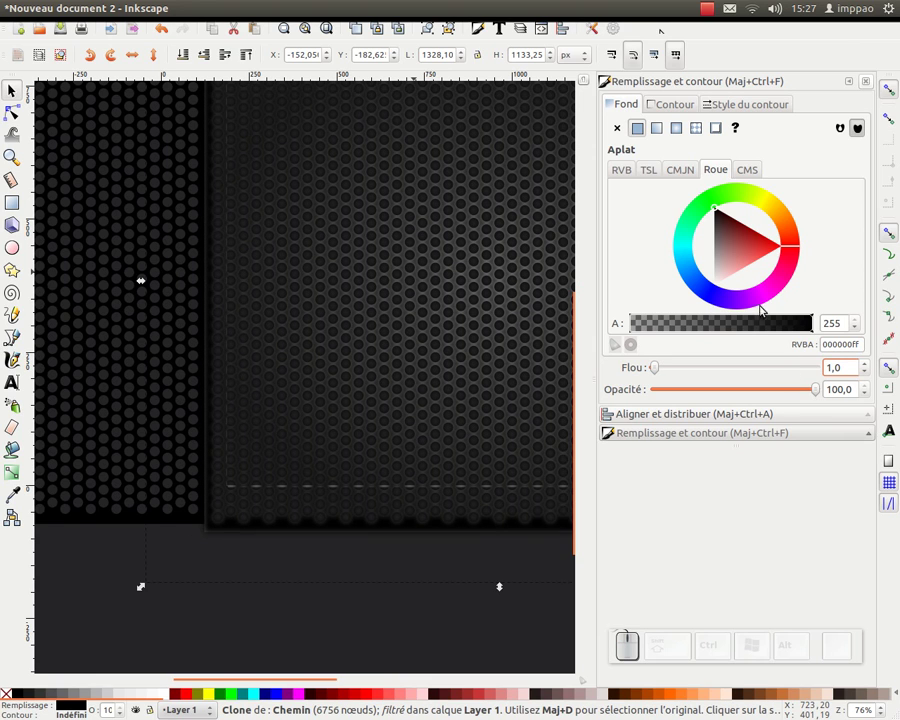
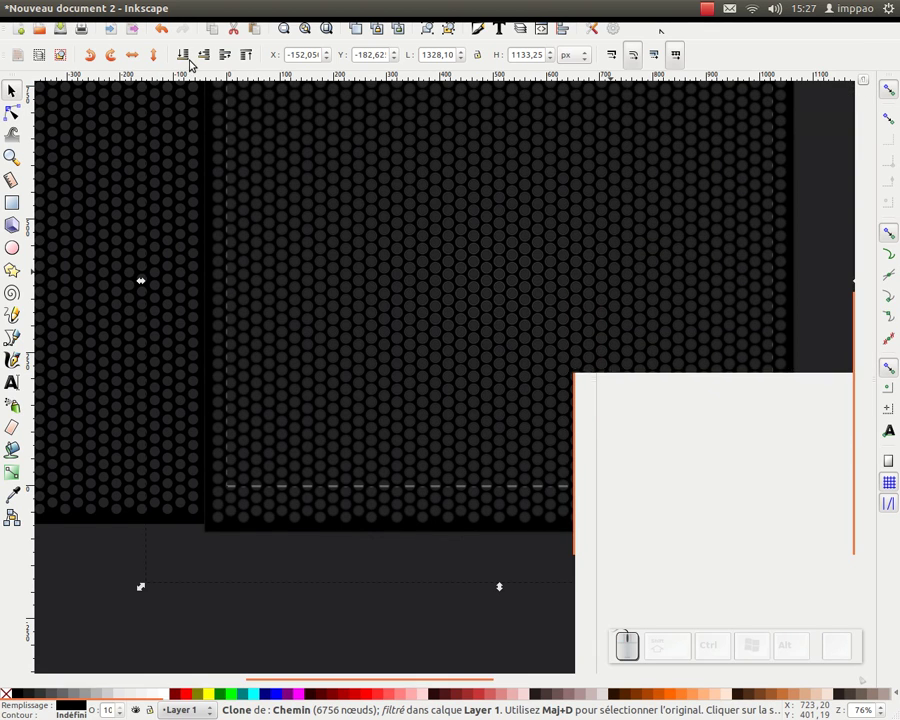
pyautogui.click(184, 60)
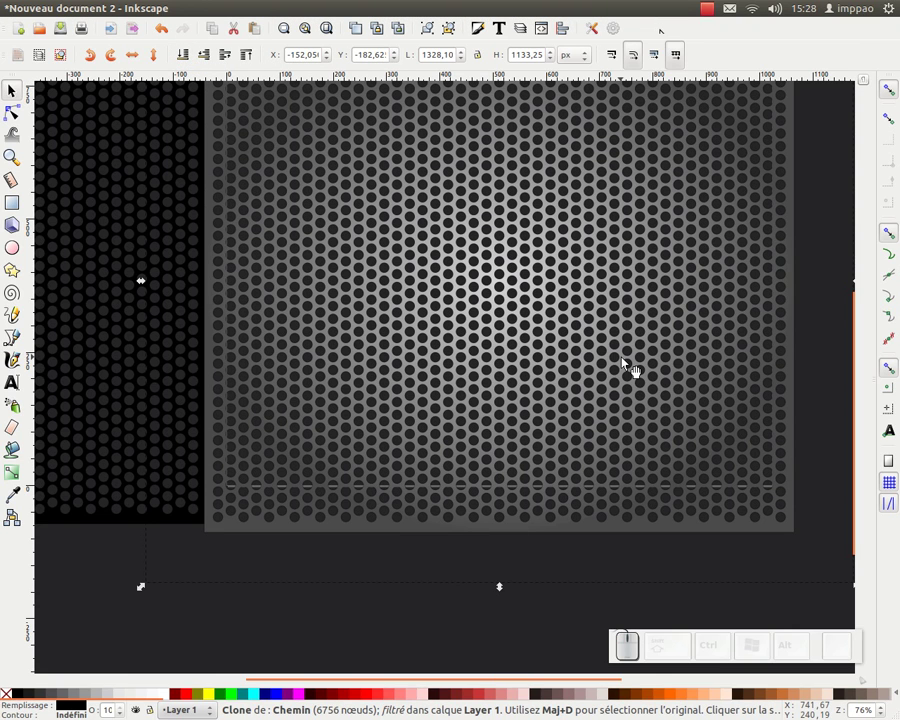
# Step: Lower the blurred shadow clone a few steps with the arrow keys to offset it beneath the grille
pyautogui.press('Down')
pyautogui.press('Down')
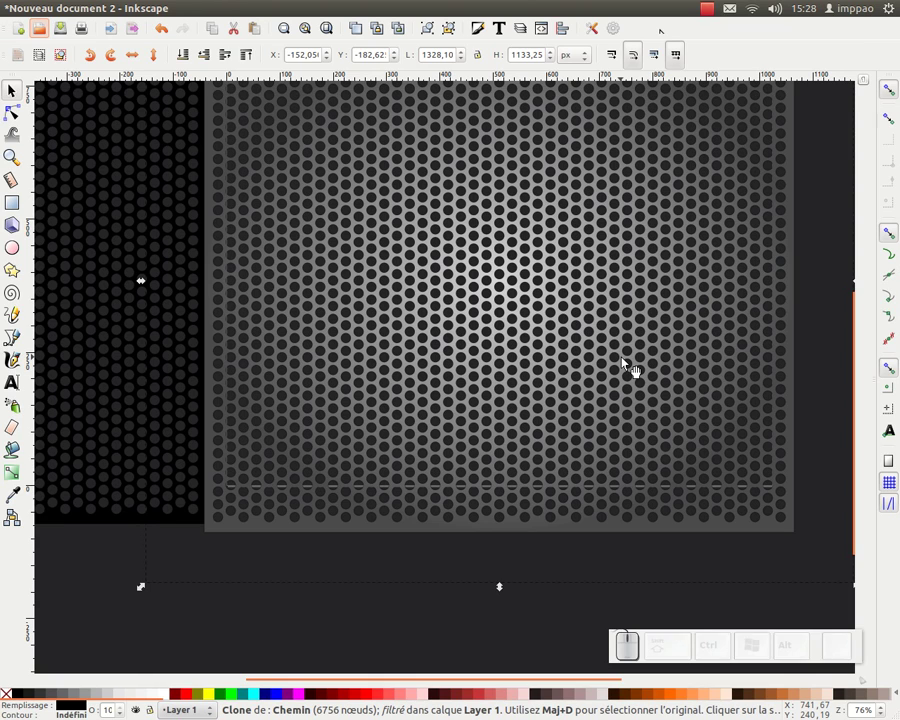
pyautogui.press('Down')
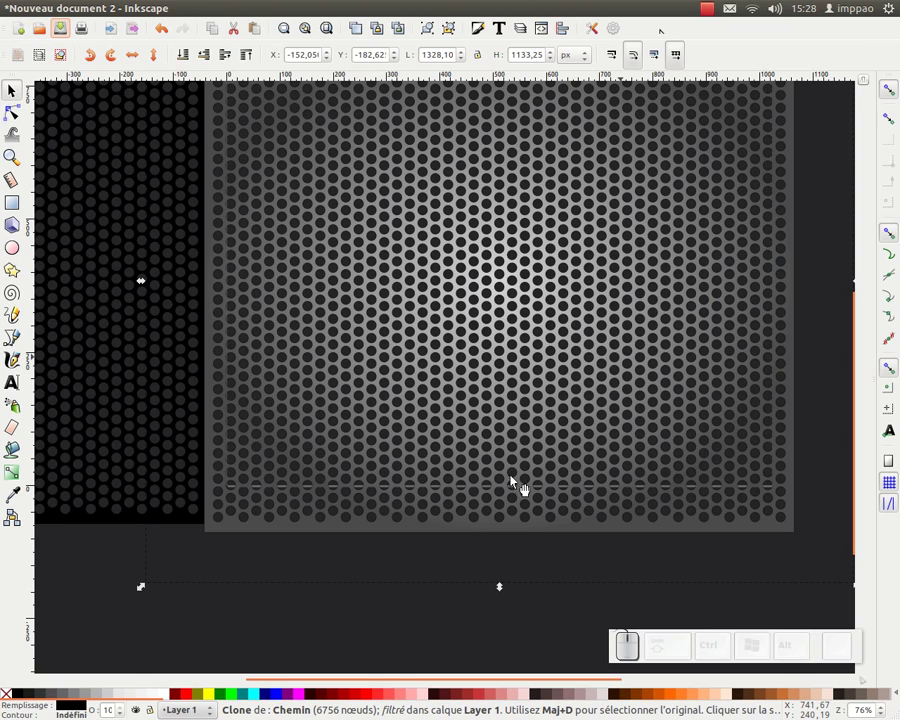
pyautogui.press('Down')
pyautogui.press('Up')
pyautogui.press('Down')
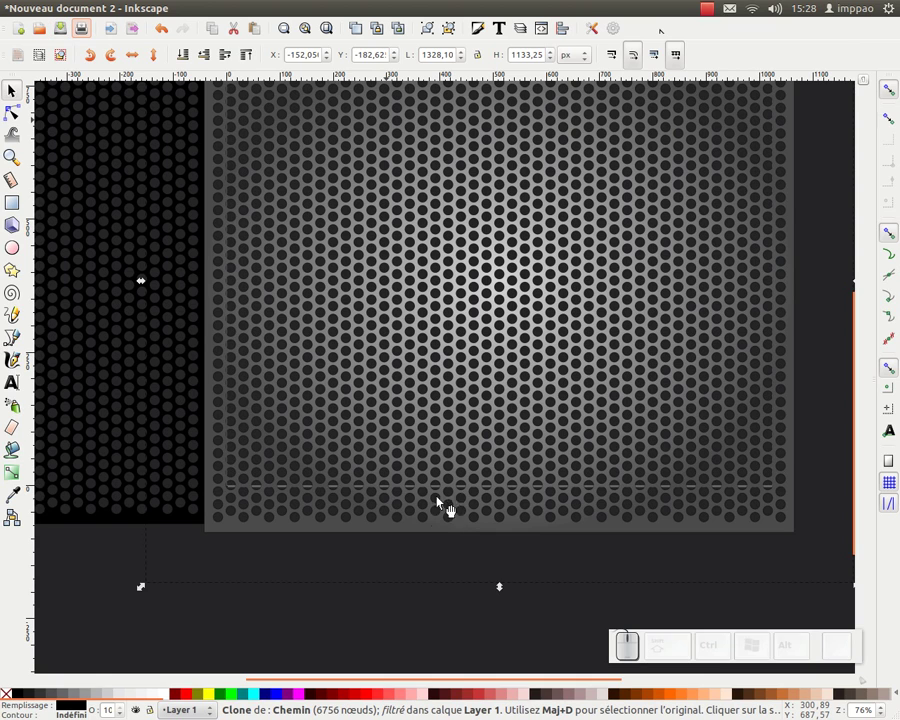
# Step: Nudge the shadow clone upward twice so each hole shows a dark inner edge, checking close-up then at full view
pyautogui.moveTo(446, 618); pyautogui.dragTo(545, 336)
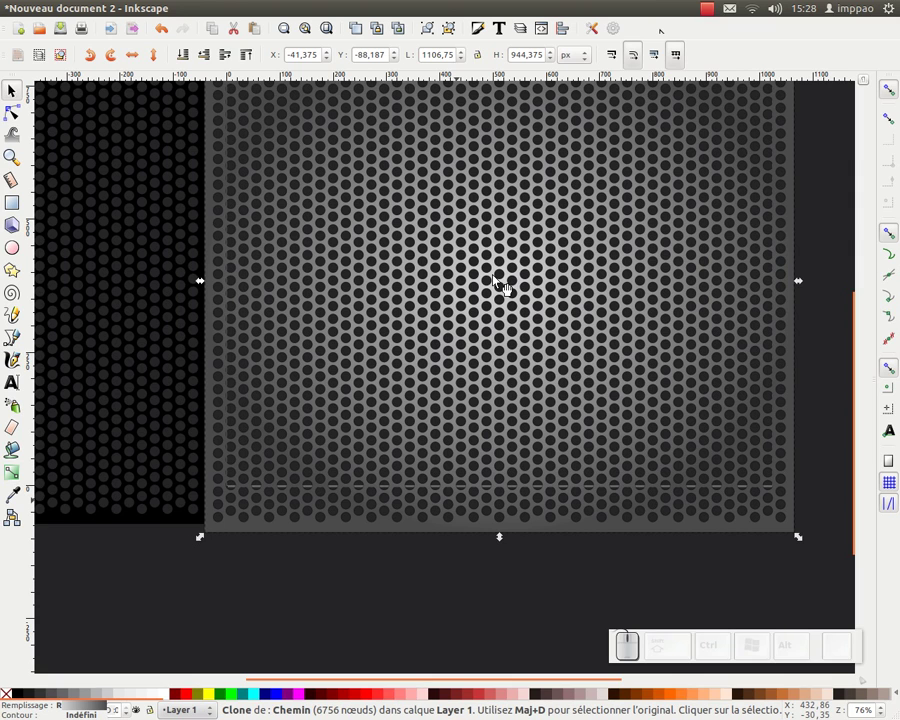
pyautogui.press('Up')
pyautogui.press('Up')
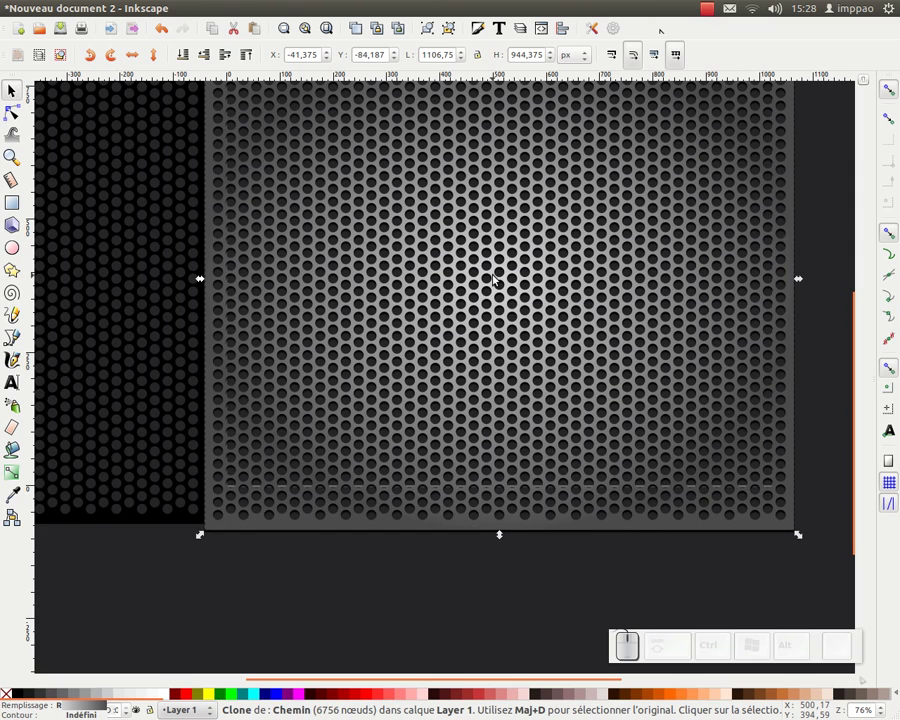
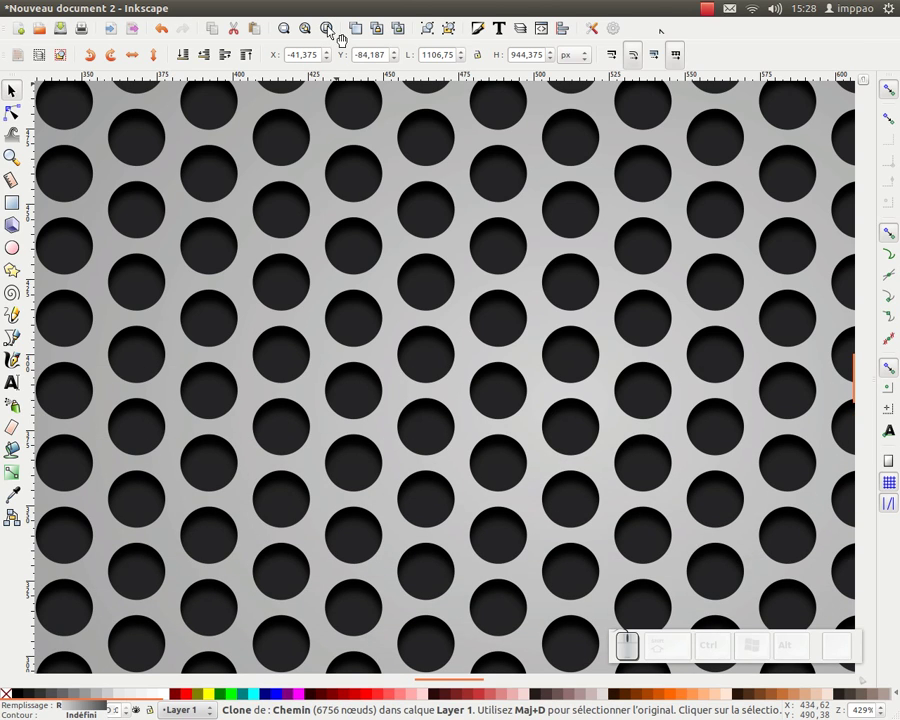
pyautogui.click(331, 28)
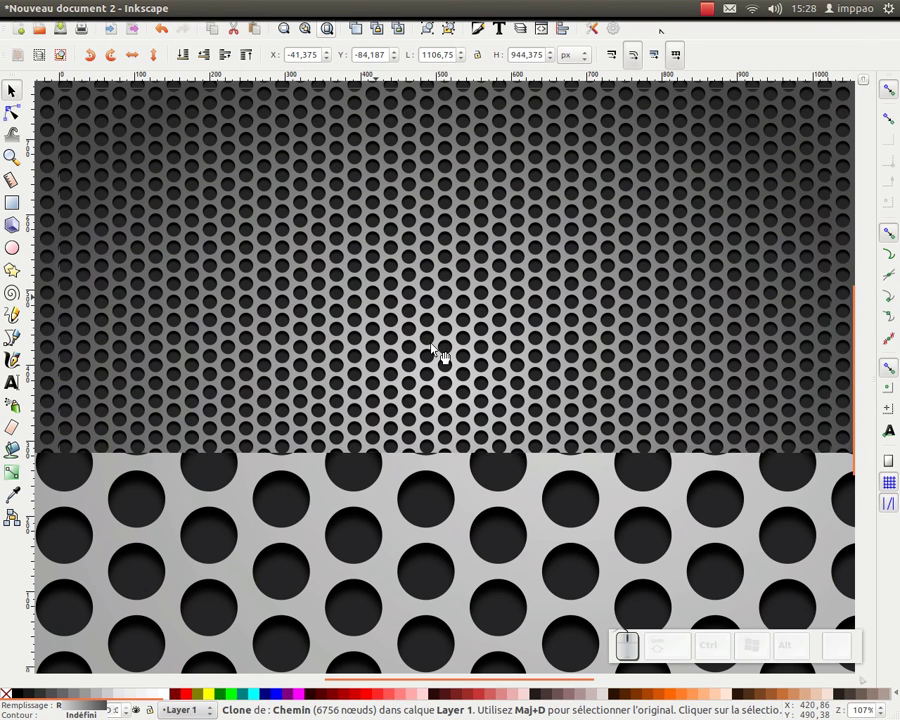
pyautogui.press('KP_Subtract')
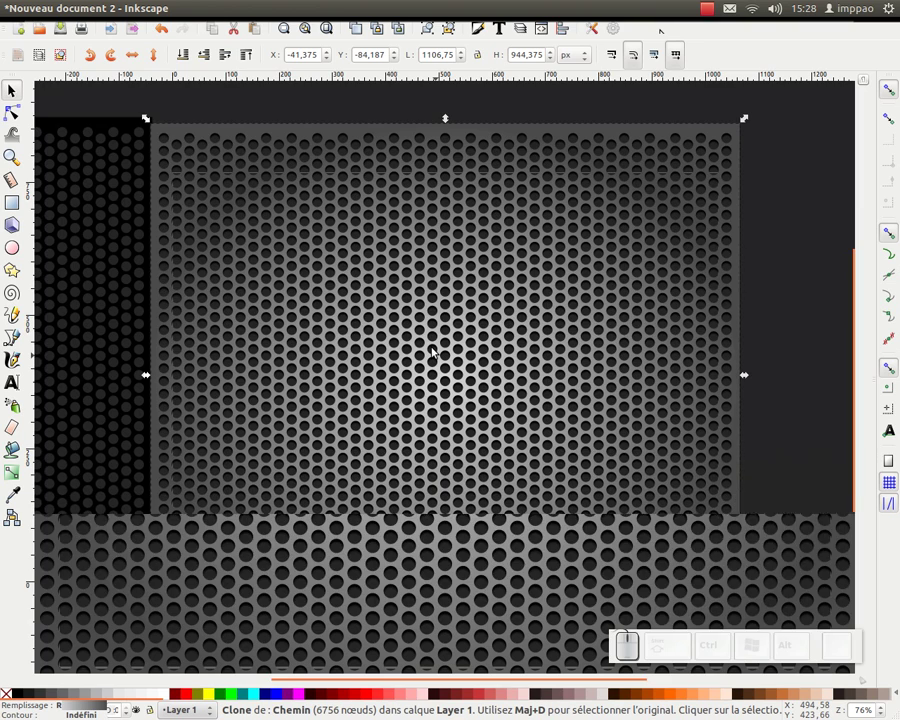
pyautogui.press('KP_Subtract')
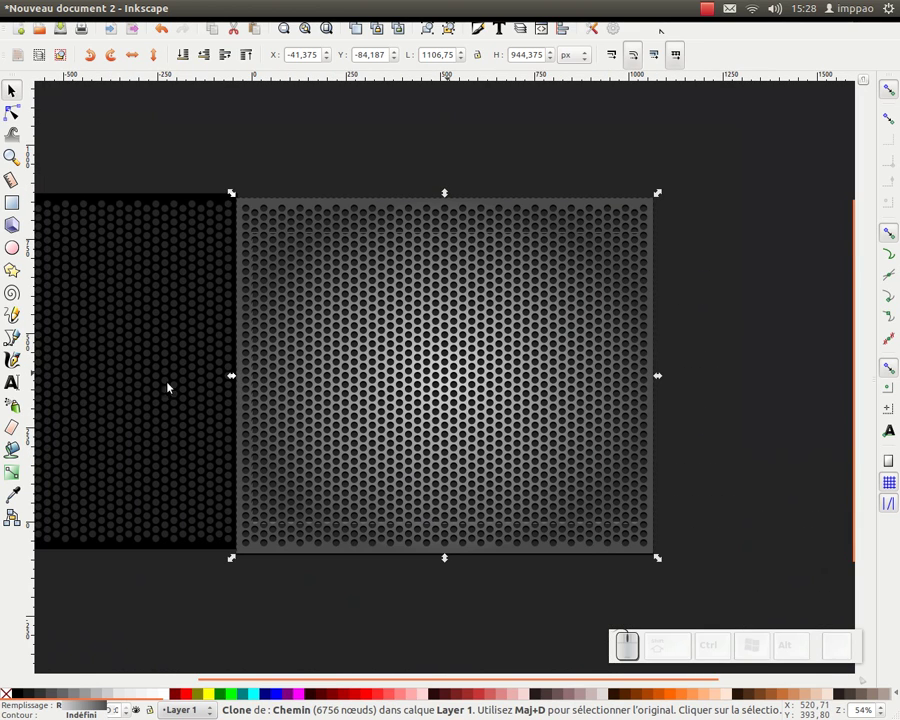
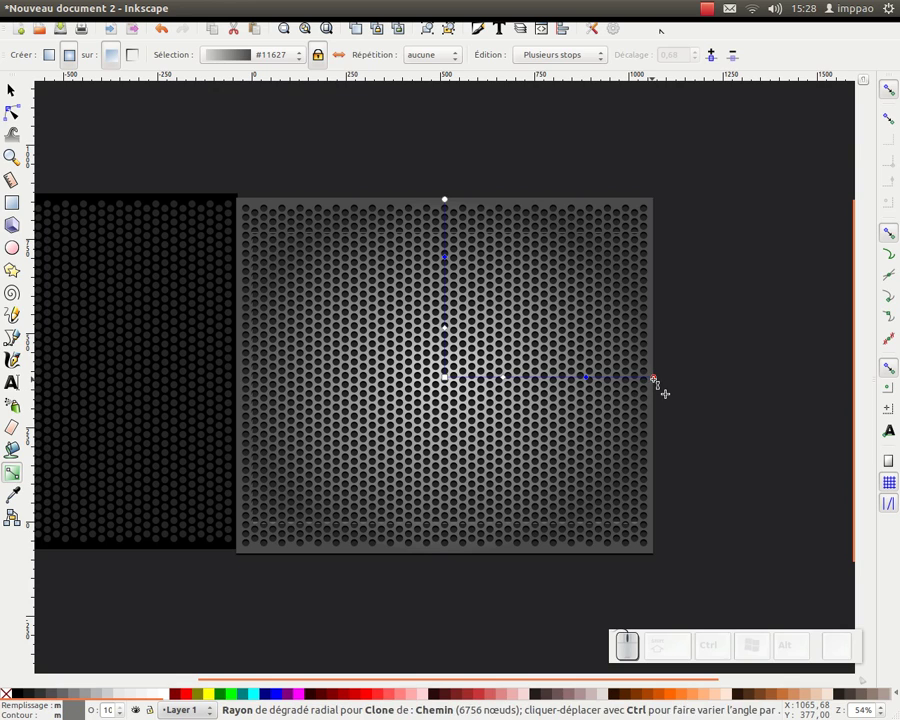
# Step: Make the outer gradient stop black, darken the middle stop and pull a mid stop toward the centre
pyautogui.click(656, 379)
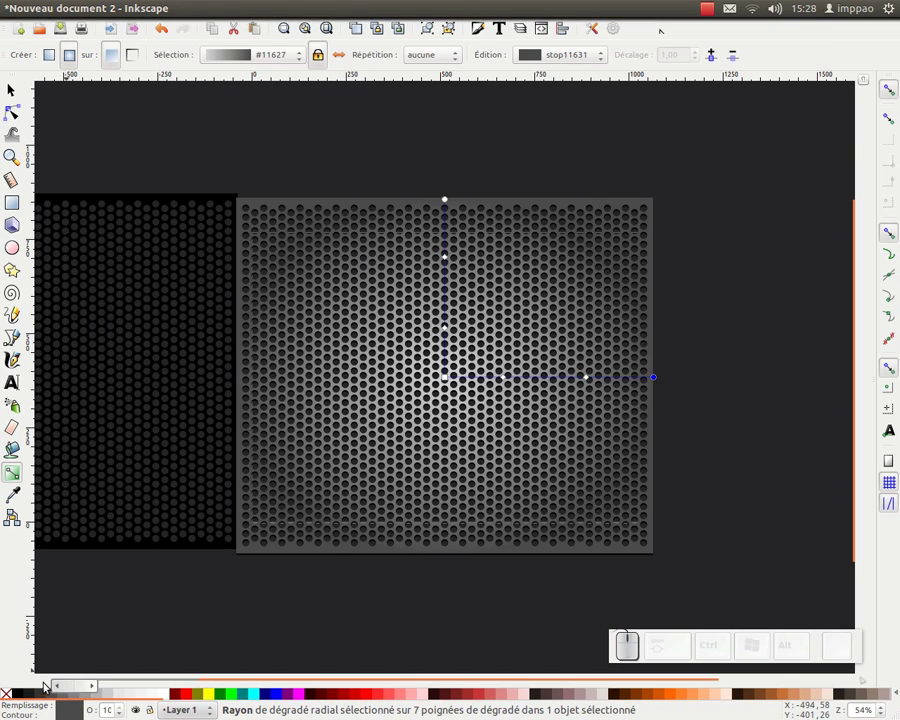
pyautogui.click(33, 699)
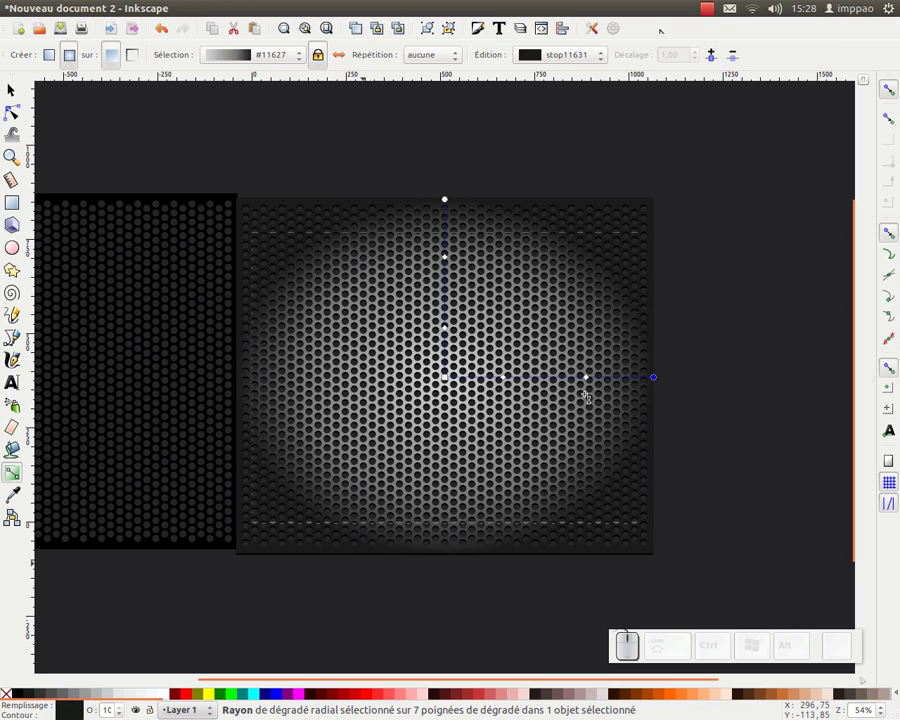
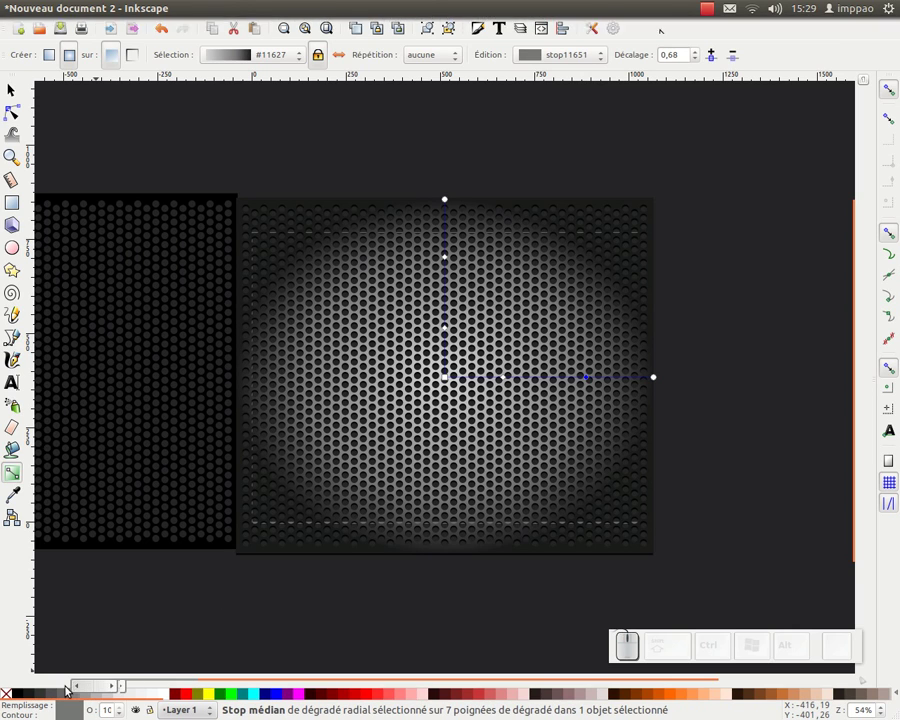
pyautogui.click(53, 699)
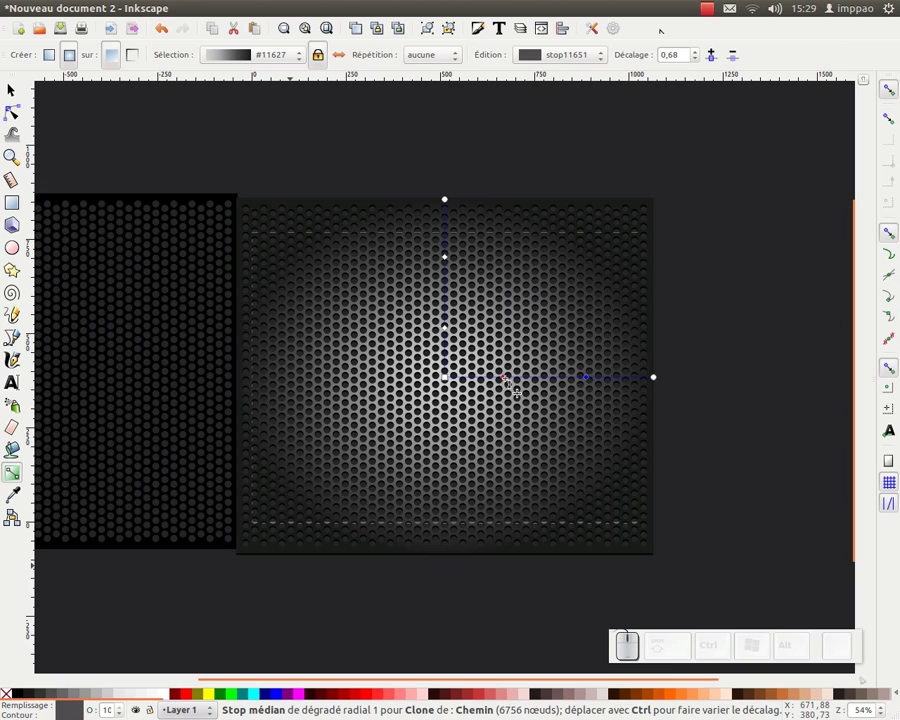
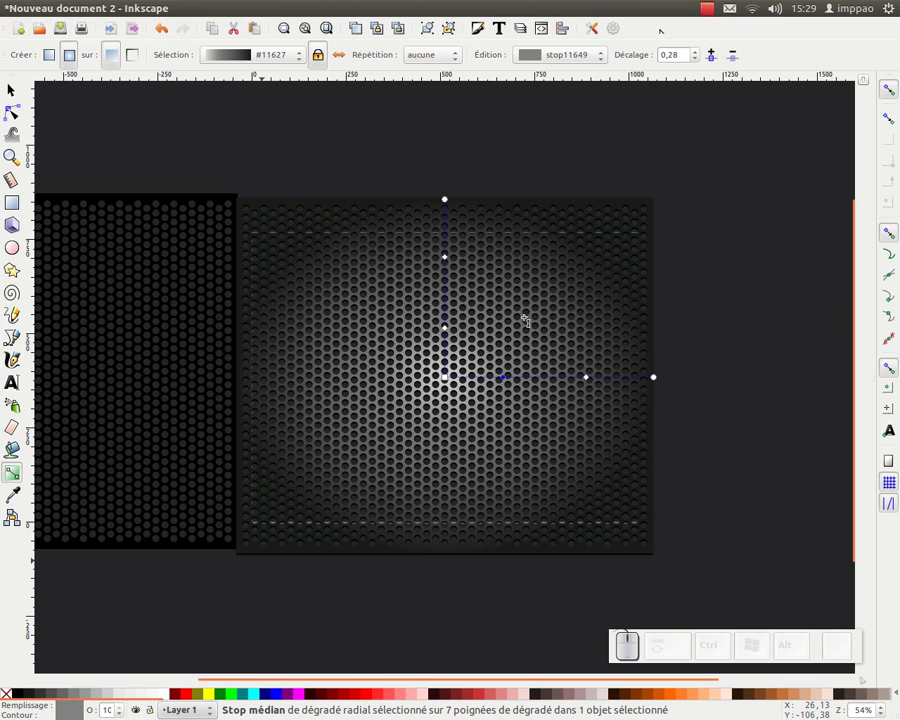
pyautogui.click(448, 327)
pyautogui.moveTo(448, 259); pyautogui.dragTo(678, 380)
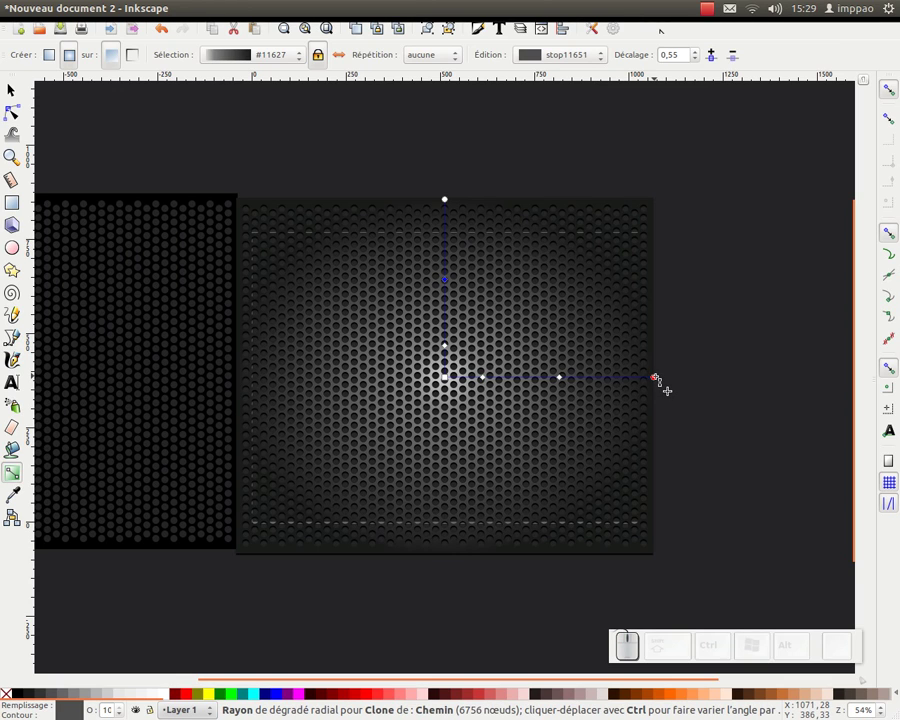
# Step: Stretch the gradient's horizontal radius past the grille, shorten the vertical one, then deselect everything
pyautogui.moveTo(656, 378); pyautogui.dragTo(448, 205)
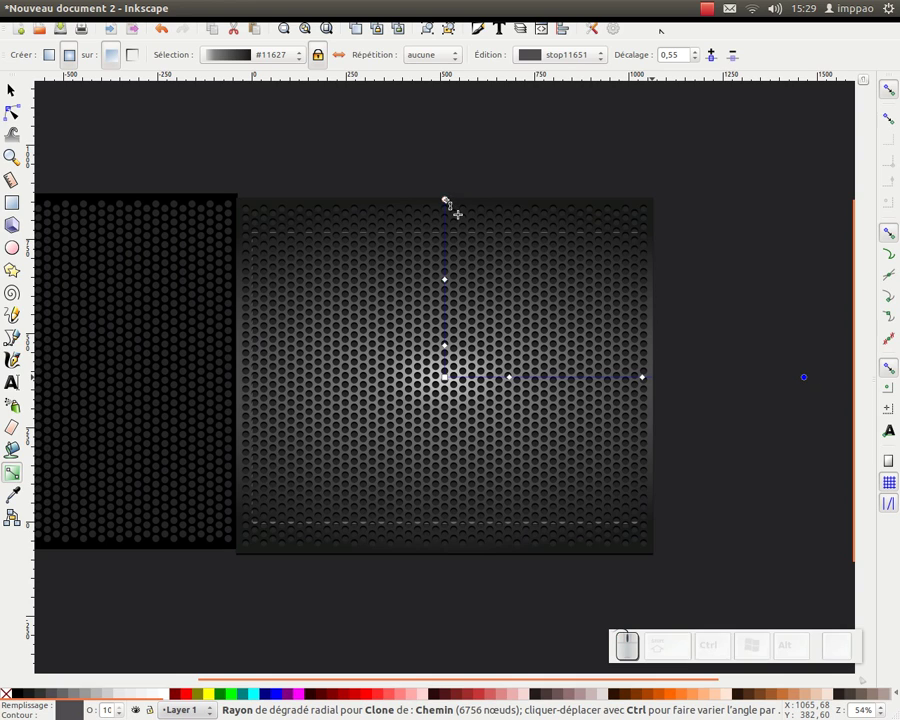
pyautogui.moveTo(448, 200); pyautogui.dragTo(579, 328)
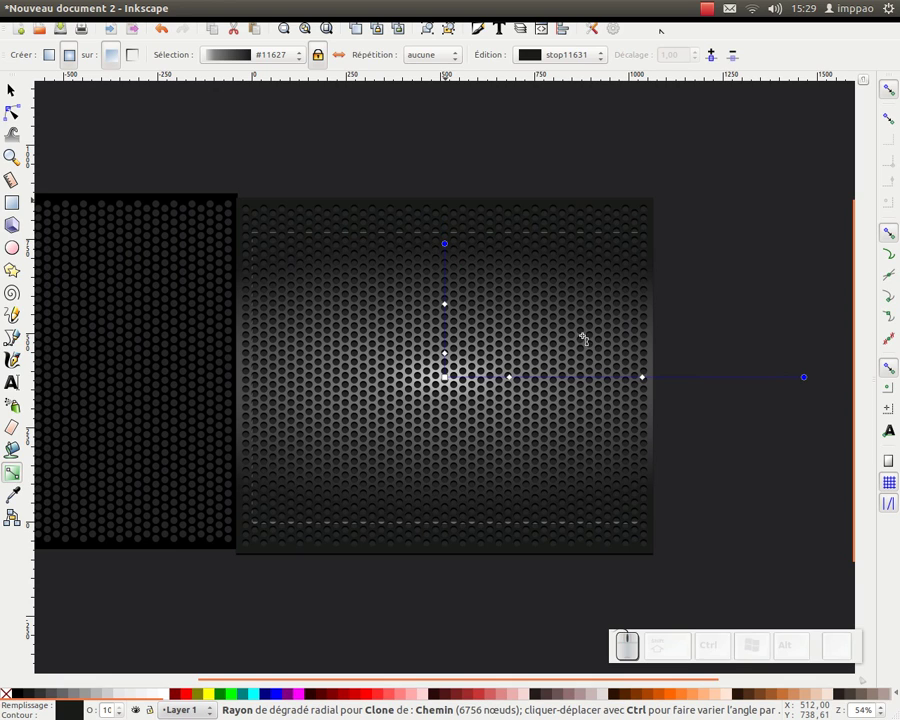
pyautogui.click(15, 90)
pyautogui.click(152, 128)
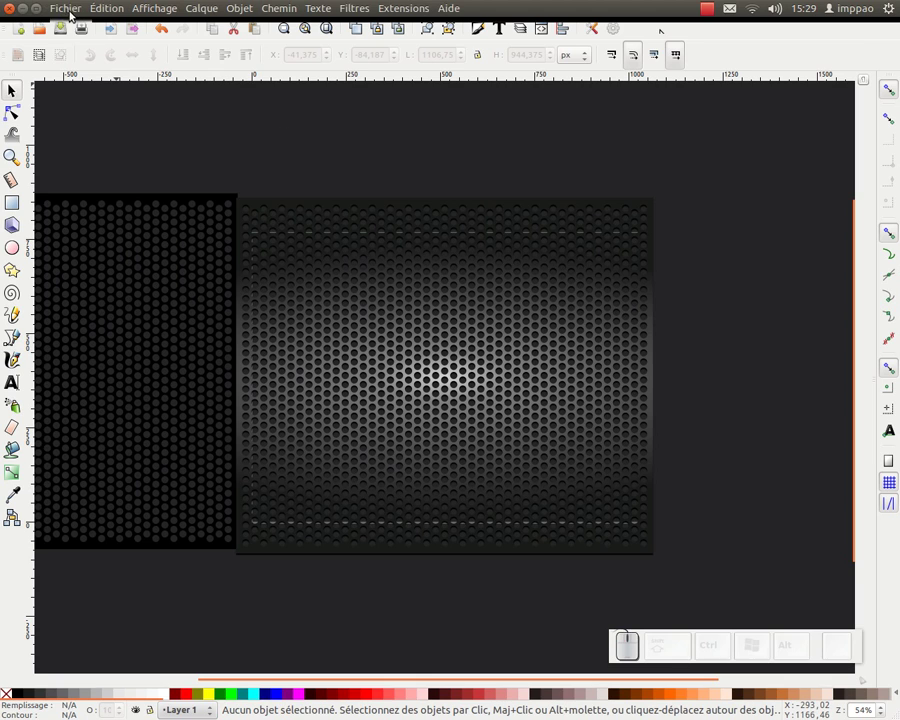
# Step: Set Export Bitmap to the Page area at 1024×768, 90 dpi and attempt the export without a file name
pyautogui.click(69, 12)
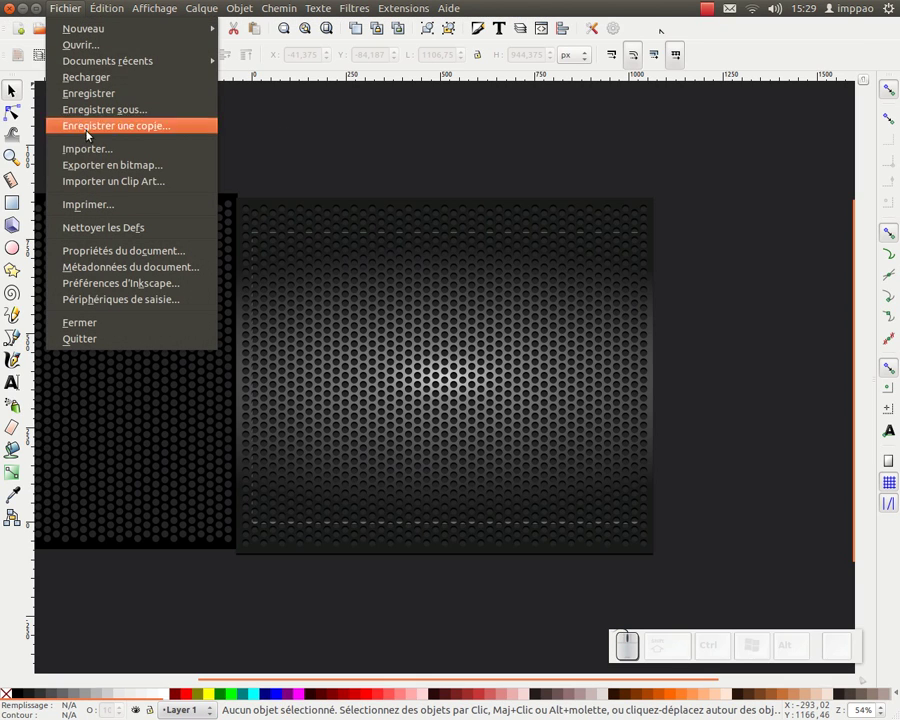
pyautogui.click(97, 174)
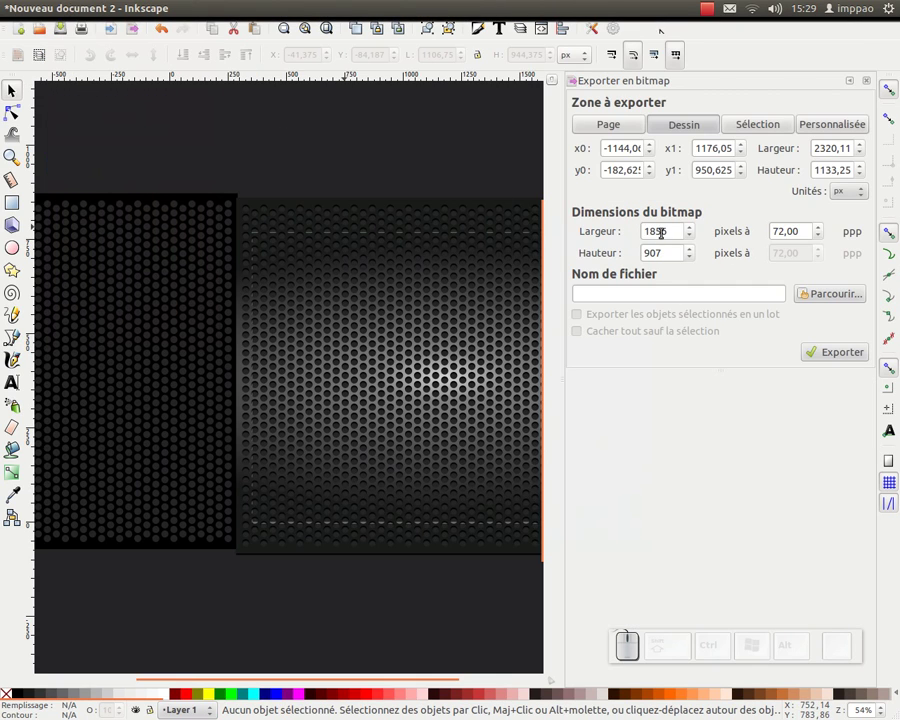
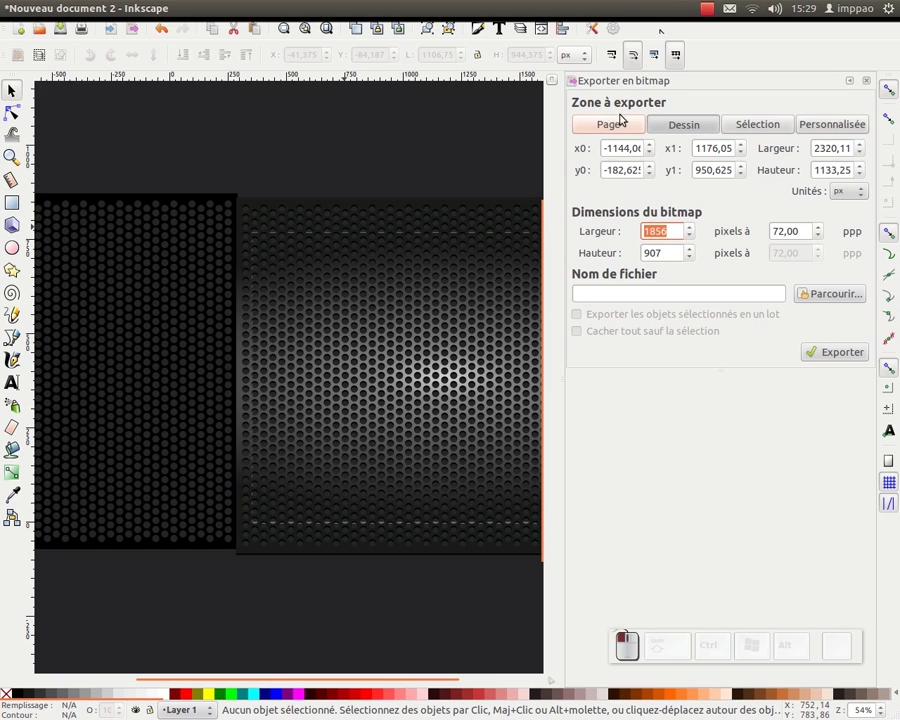
pyautogui.click(597, 126)
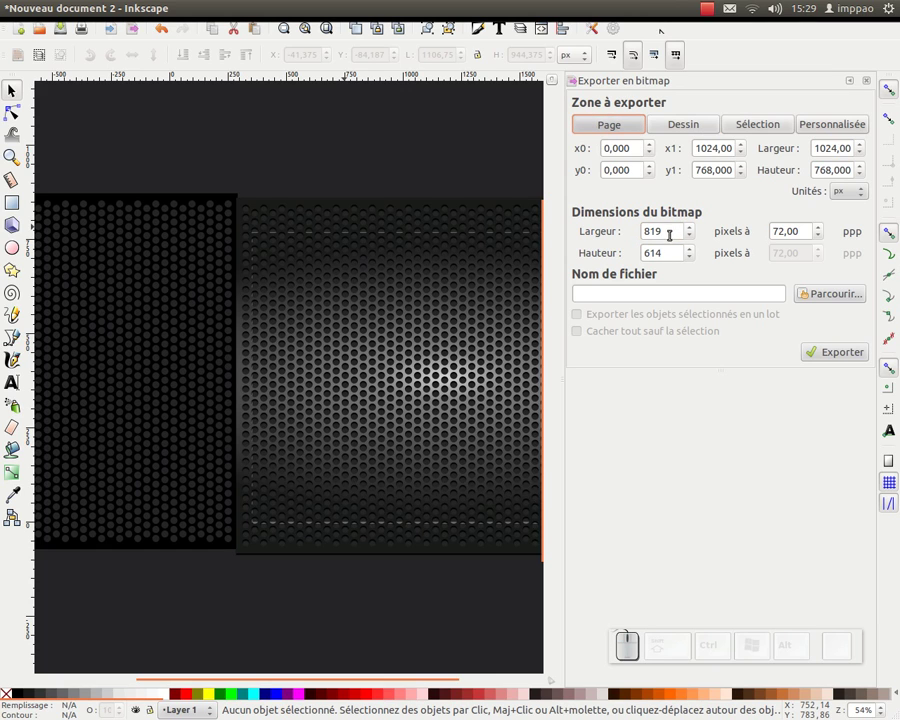
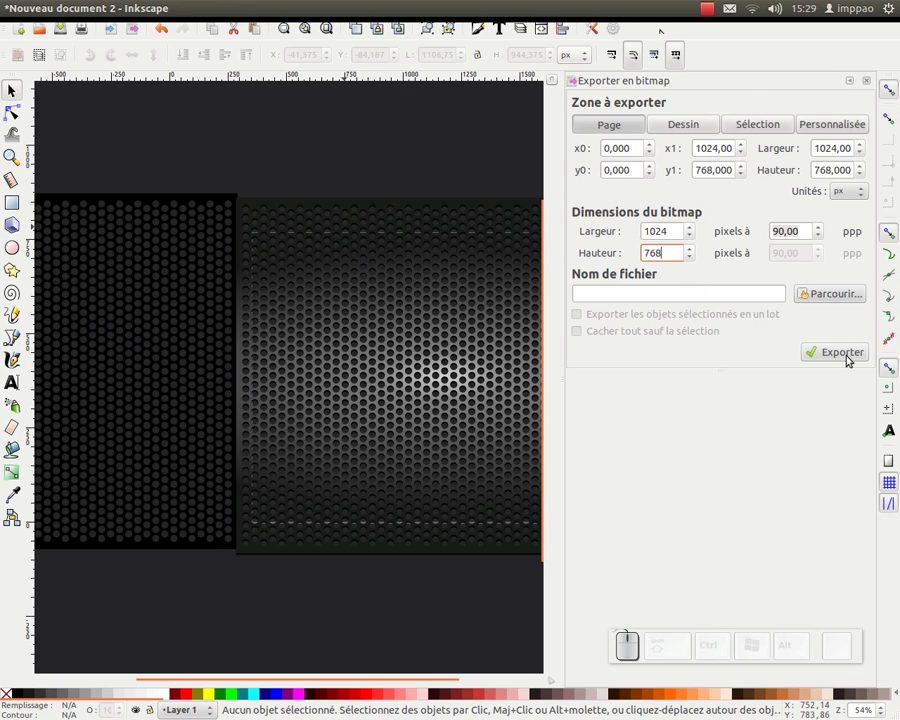
pyautogui.click(848, 354)
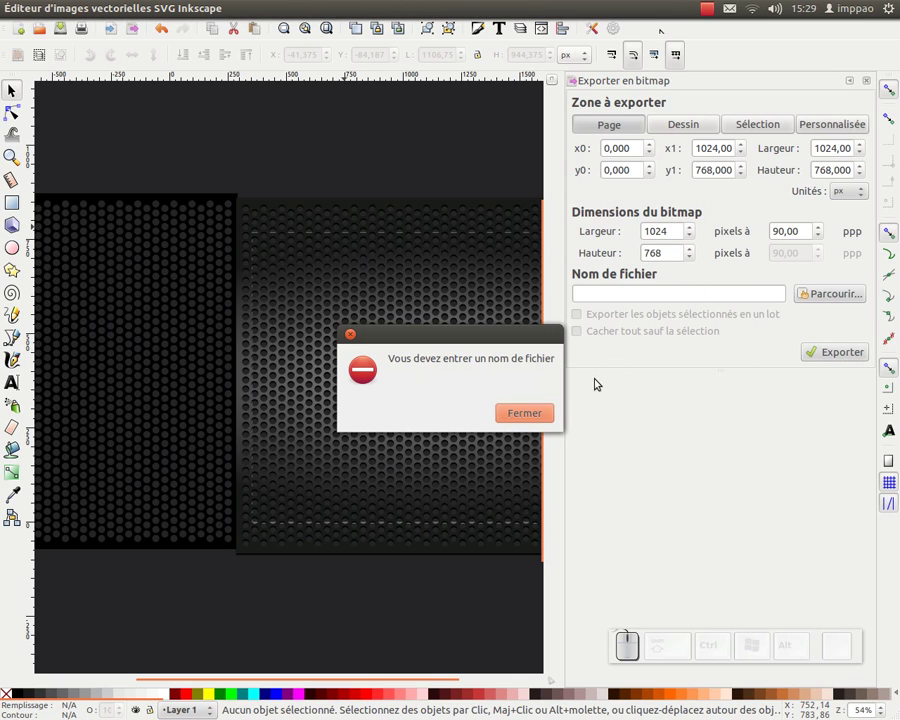
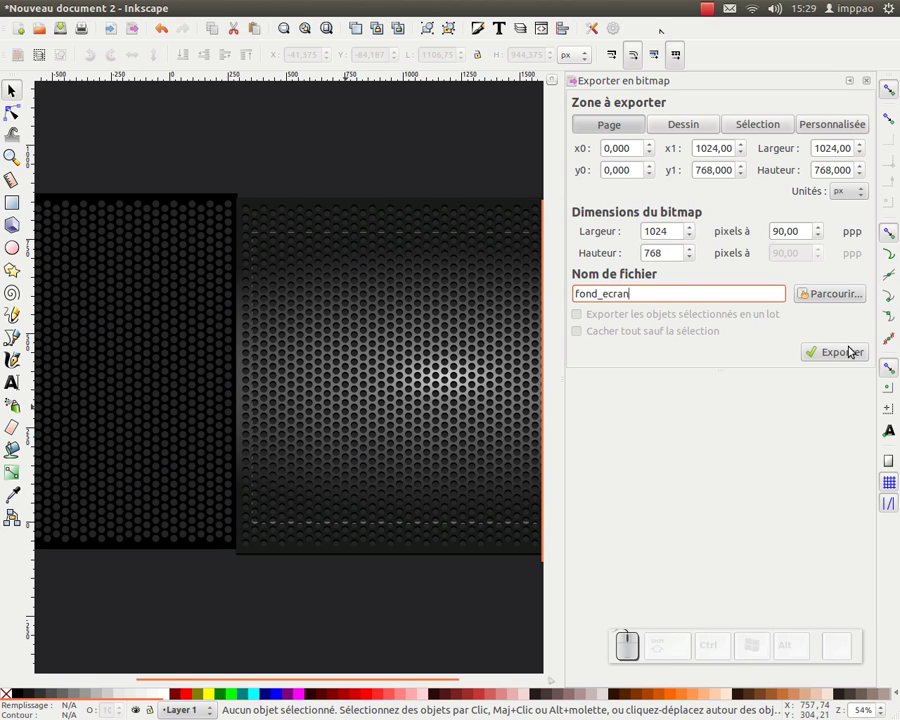
# Step: Name the export fond_ecran in the Desktop folder and export the page as a PNG
pyautogui.click(851, 360)
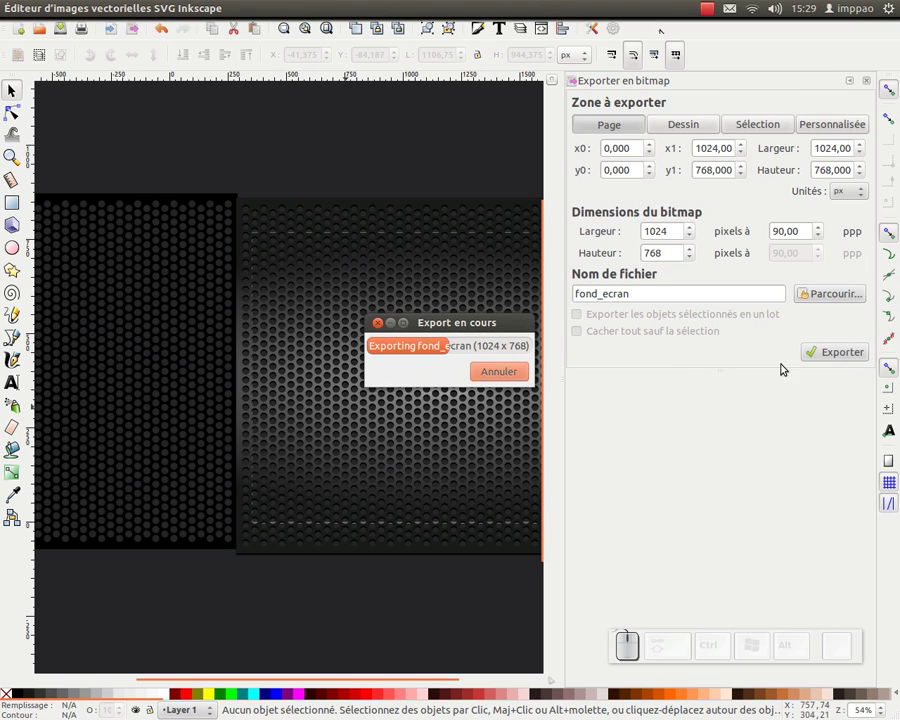
pyautogui.click(827, 292)
pyautogui.click(194, 327)
pyautogui.click(697, 594)
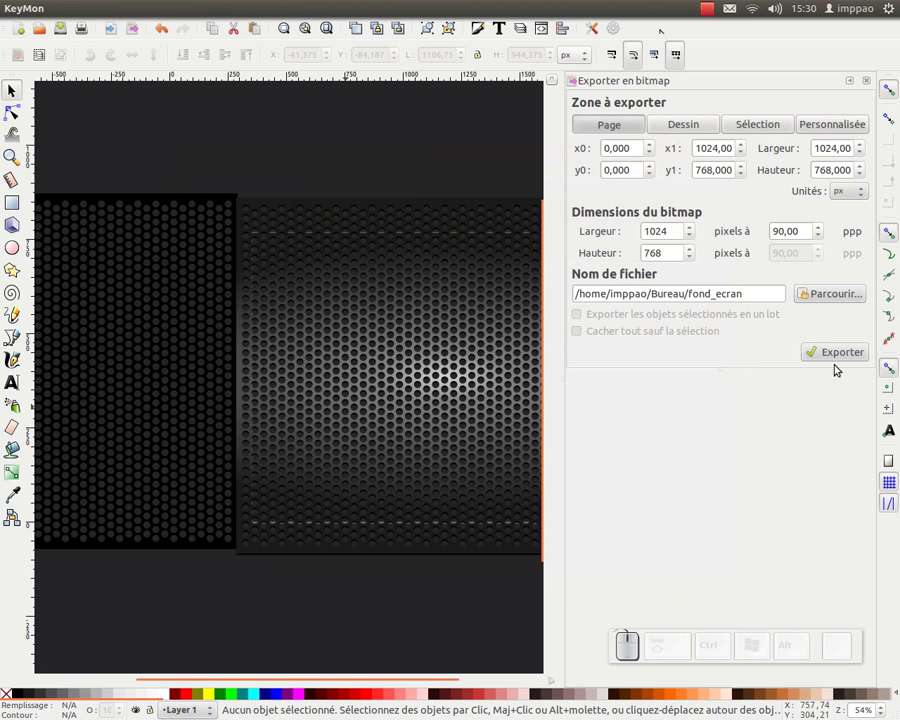
pyautogui.click(846, 359)
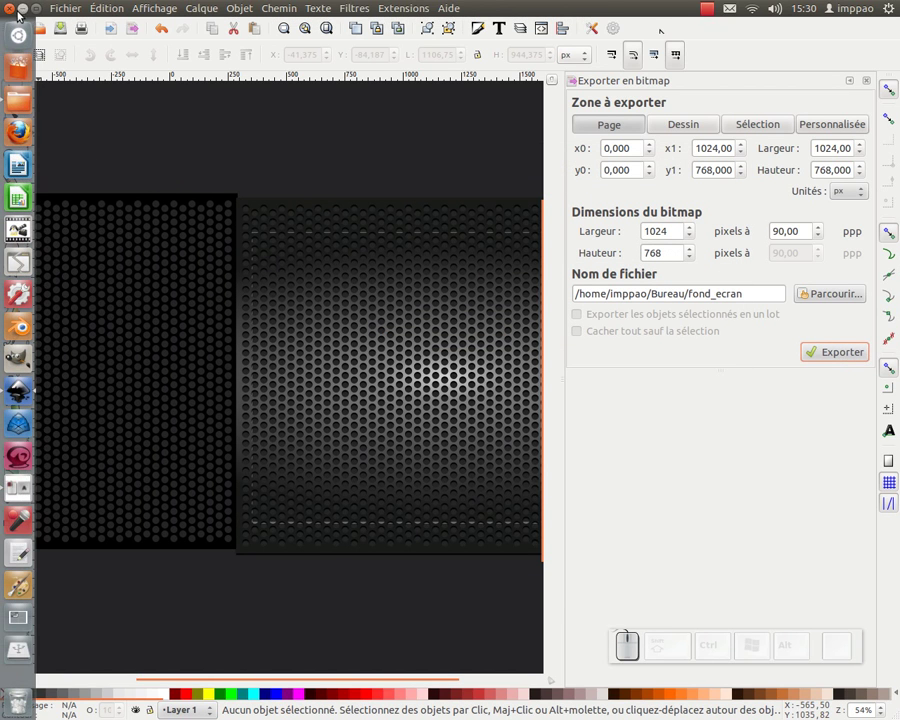
# Step: Open the exported fond_ecran PNG from the desktop in Image Viewer at 100%
pyautogui.click(23, 14)
pyautogui.click(109, 98)
pyautogui.click(149, 88)
pyautogui.click(66, 49)
pyautogui.moveTo(445, 118); pyautogui.dragTo(440, 142)
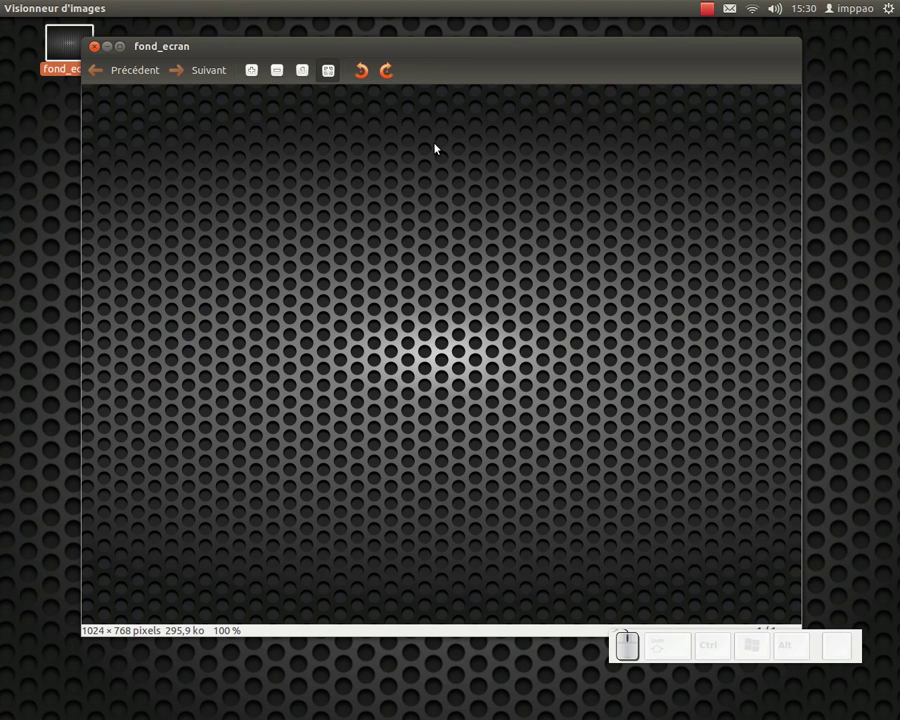